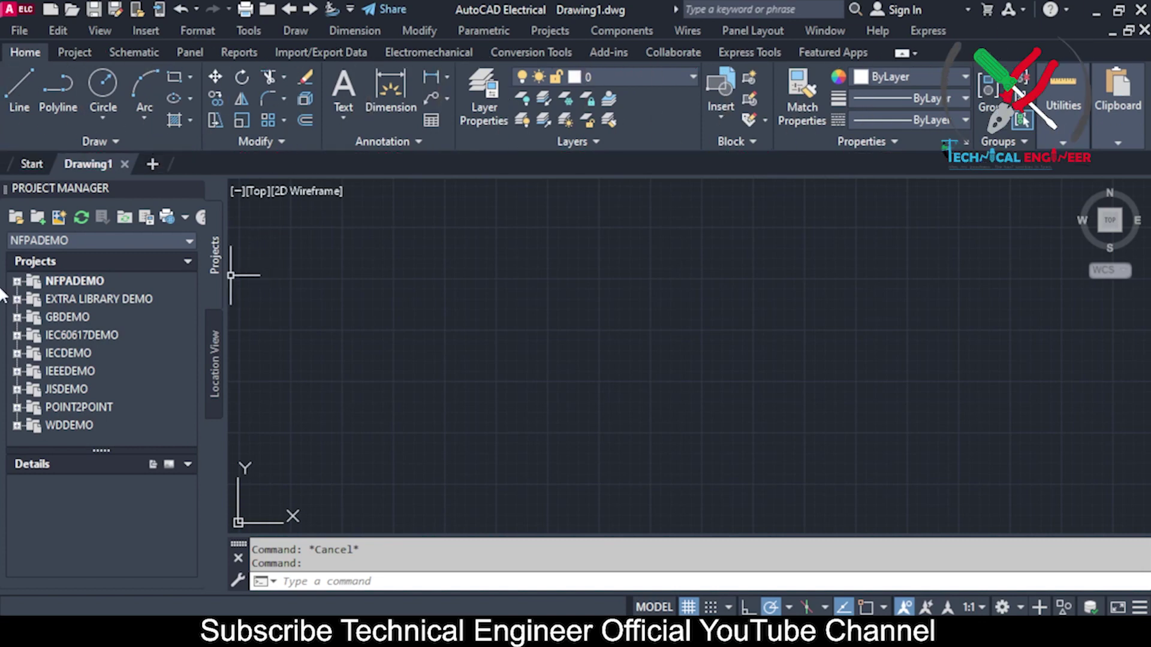
Step: Show and dismiss the Quick Access Toolbar customisation options
right_click(166, 8)
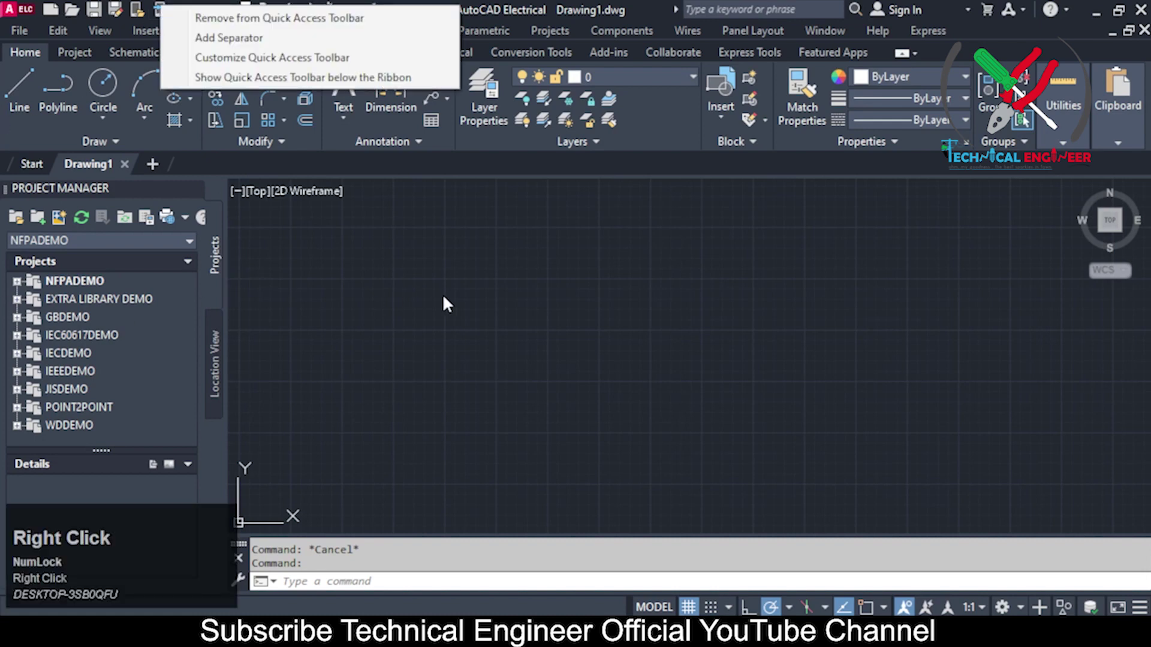
click(593, 239)
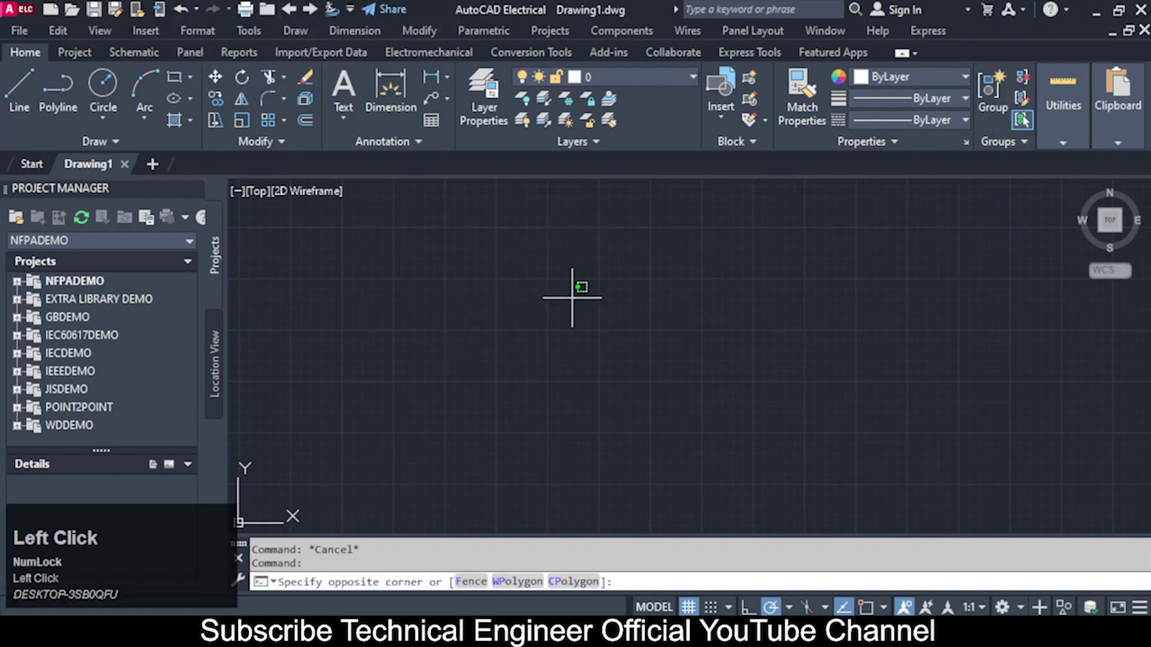
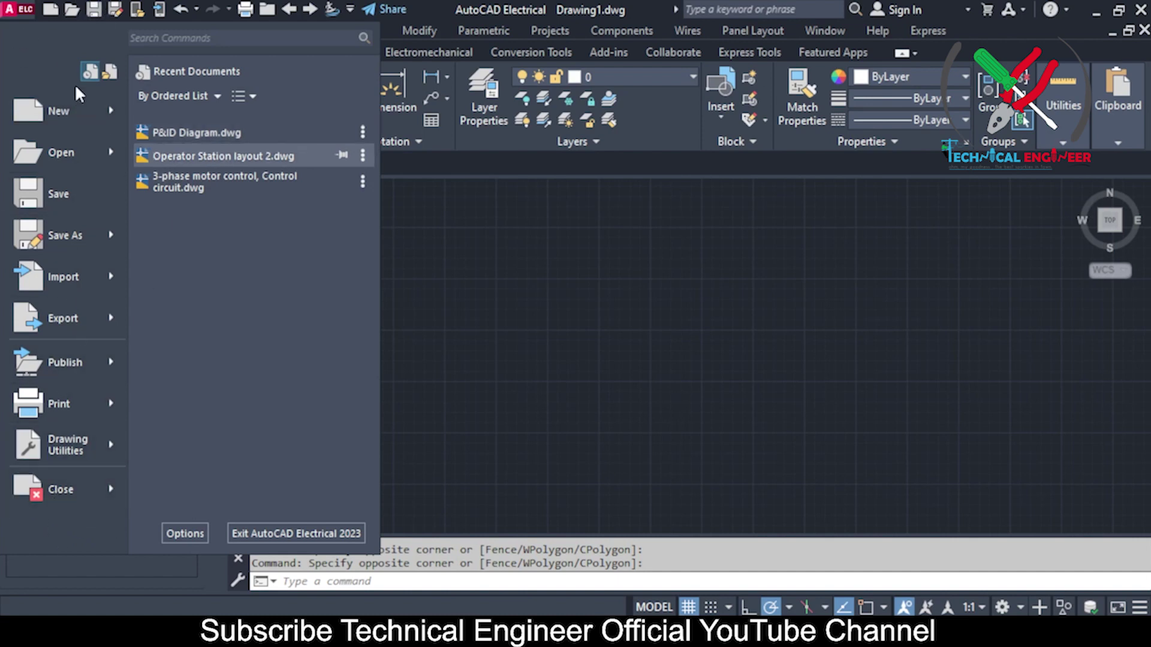
Step: Close the application menu and return to the empty Drawing1 canvas
click(552, 218)
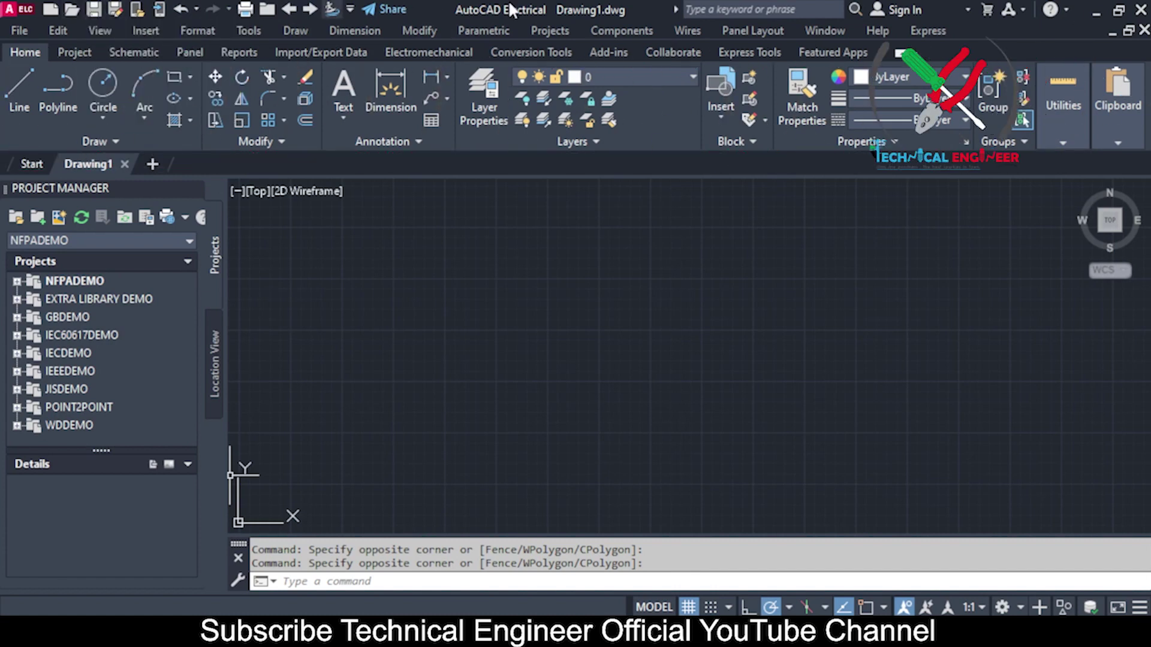
click(505, 14)
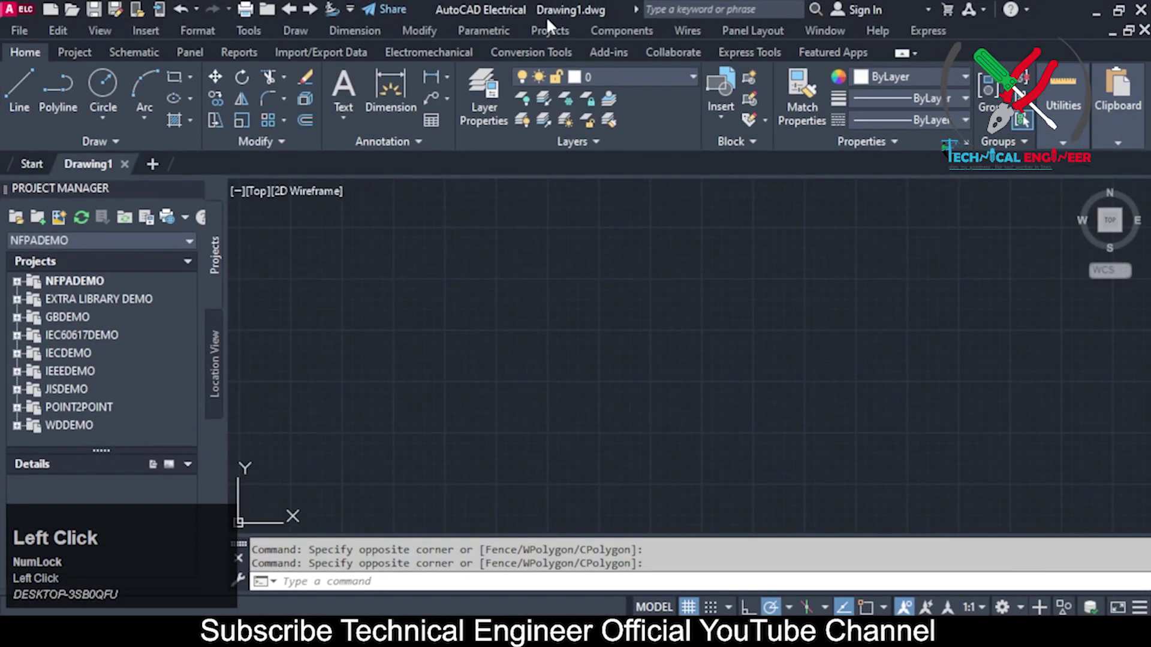
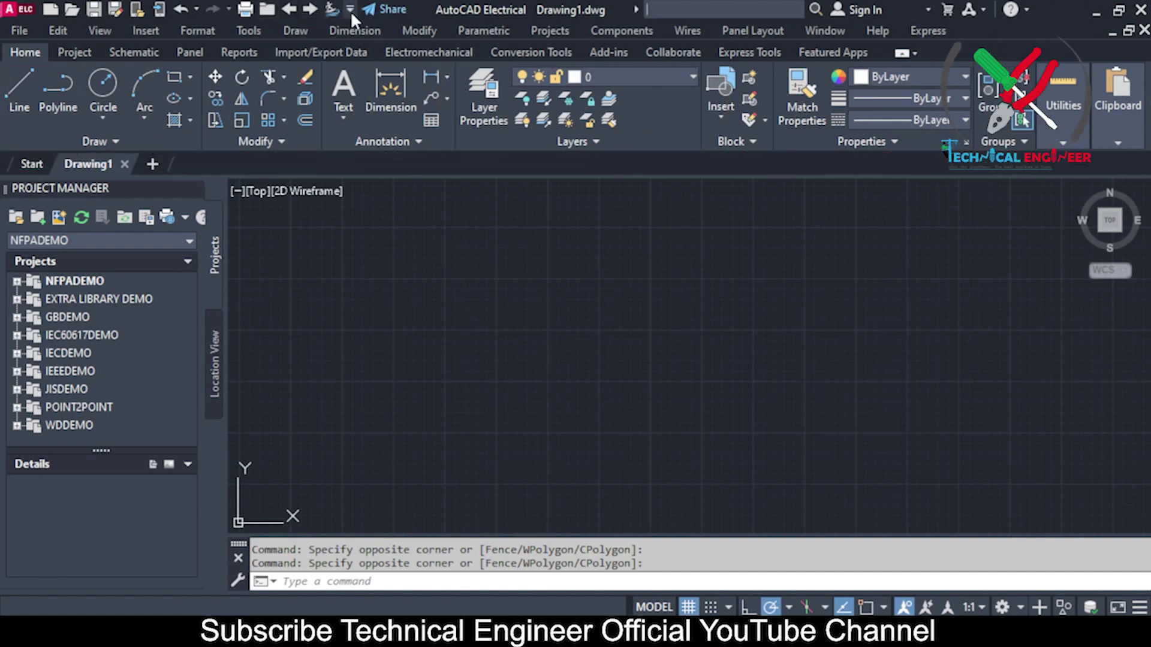
scroll(up, 3)
click(360, 22)
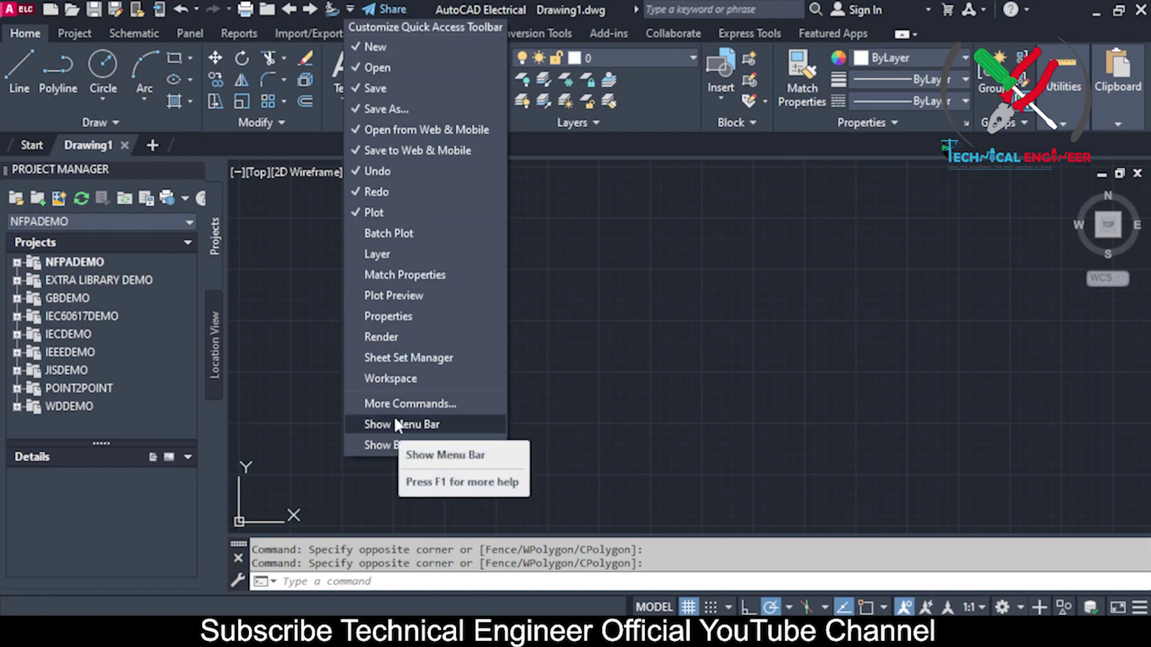
click(400, 421)
scroll(up, 3)
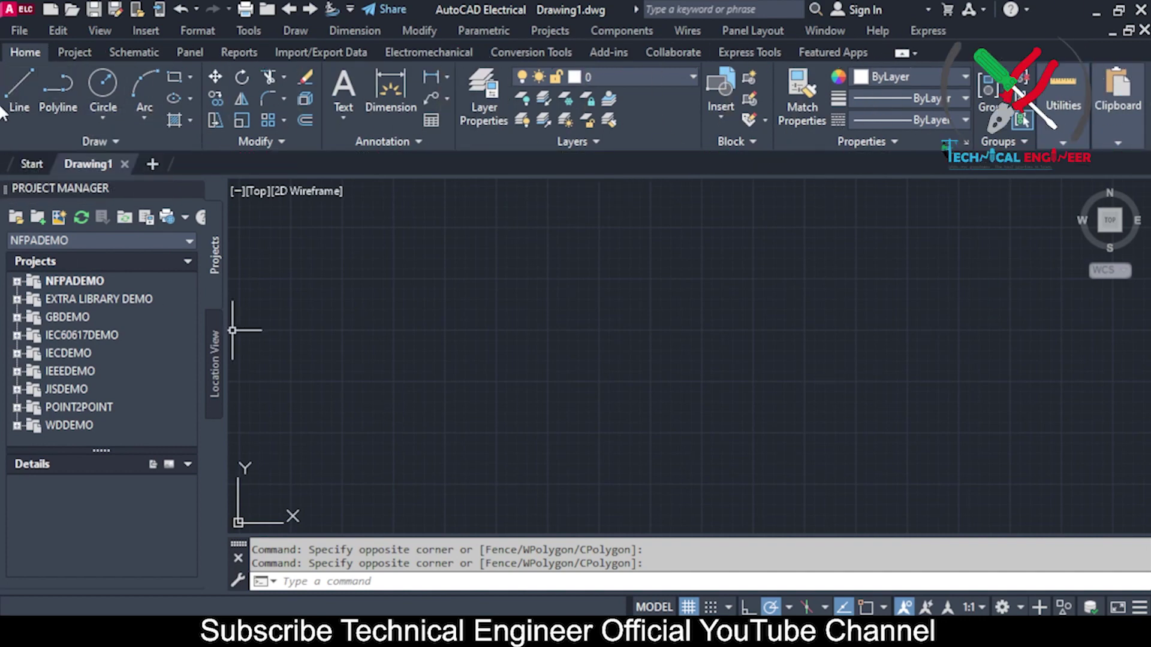
click(37, 68)
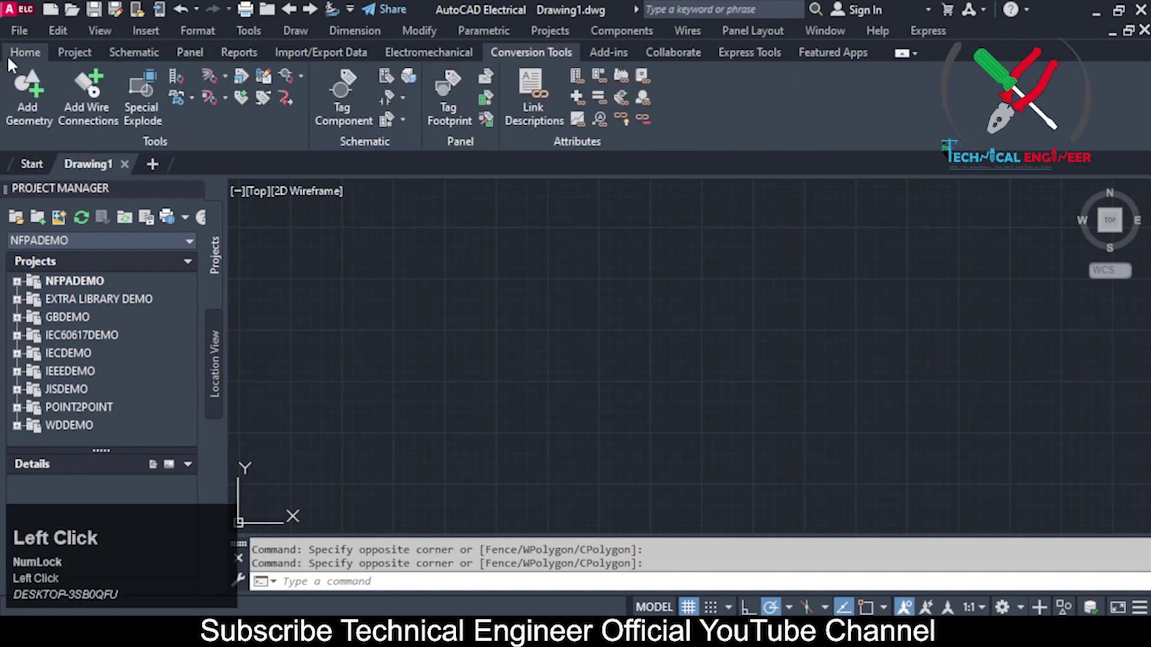
click(14, 61)
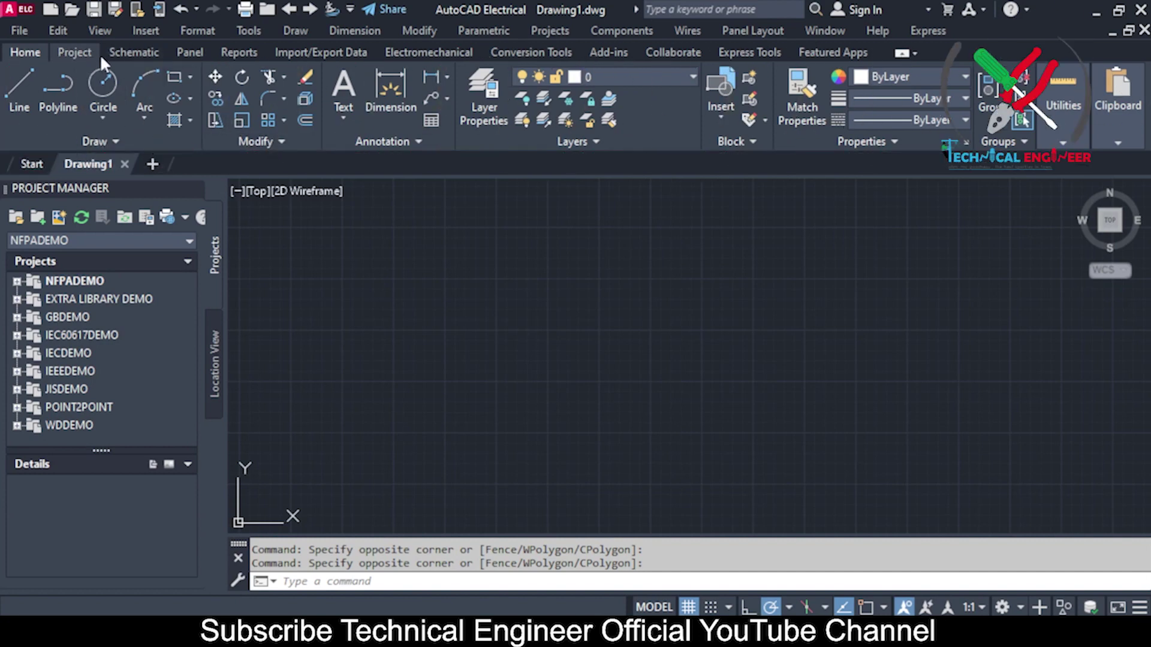
click(123, 64)
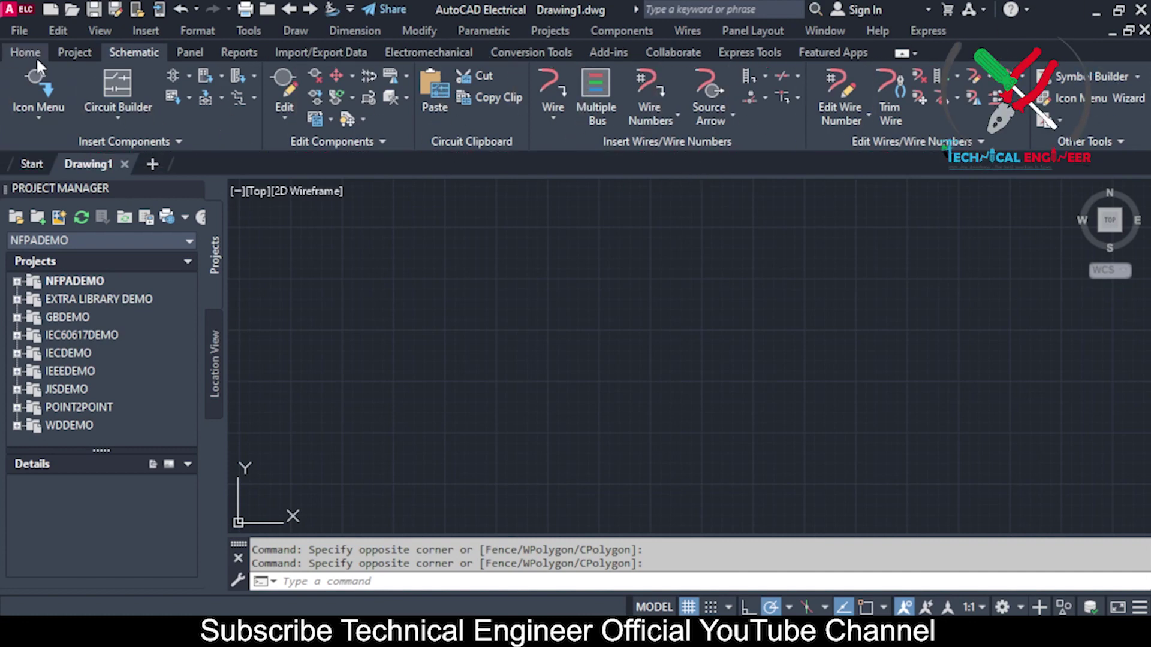
double_click(47, 65)
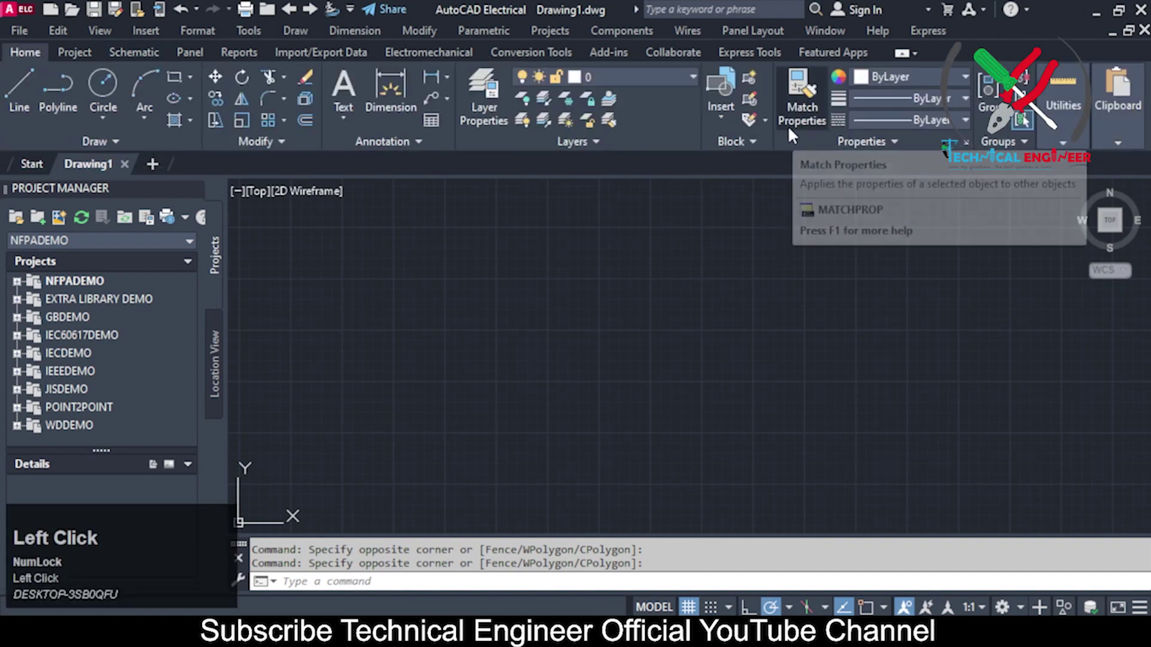
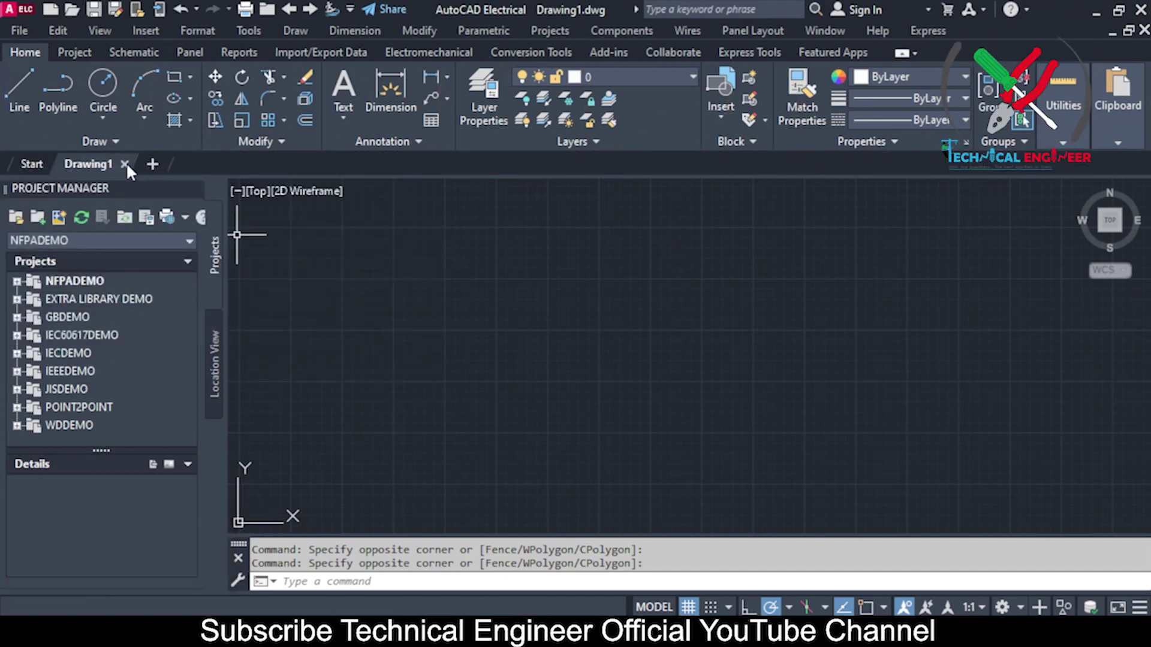
Step: Close Drawing1, start new drawings from acad.dwt, then close the extra Drawing4
double_click(135, 173)
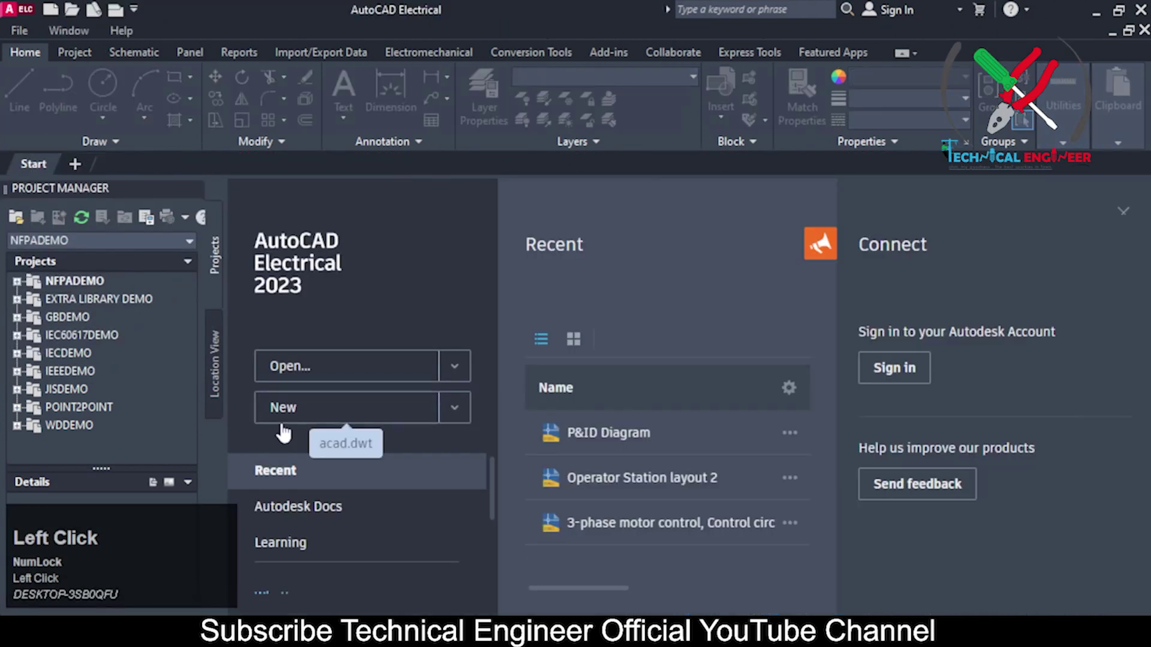
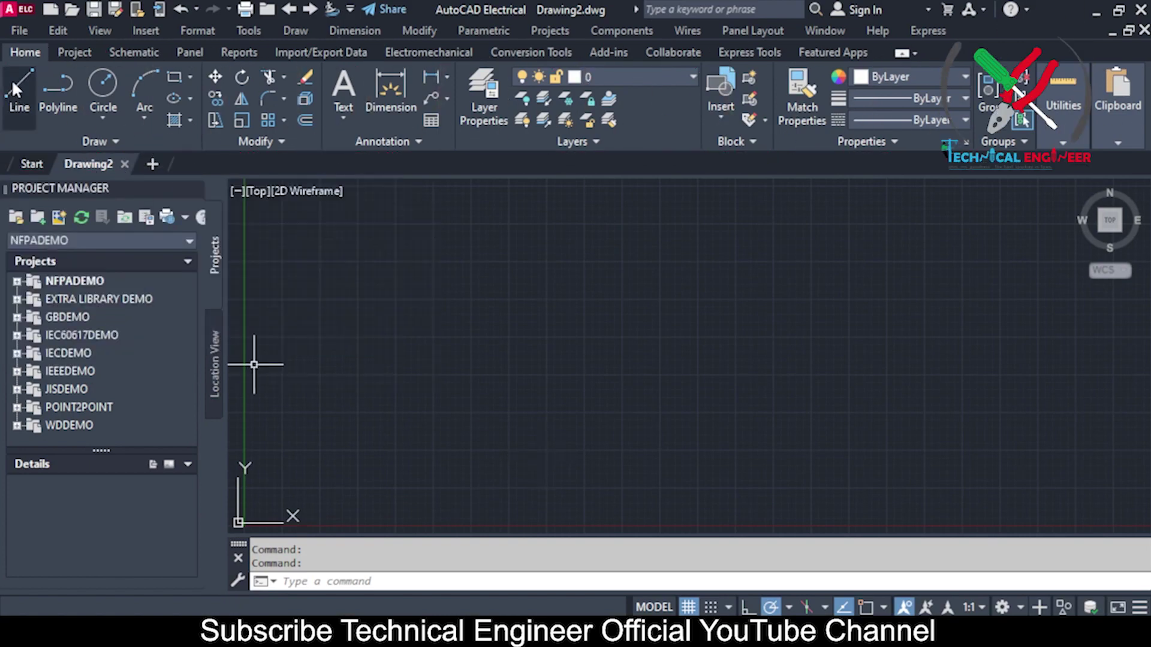
click(56, 15)
click(837, 495)
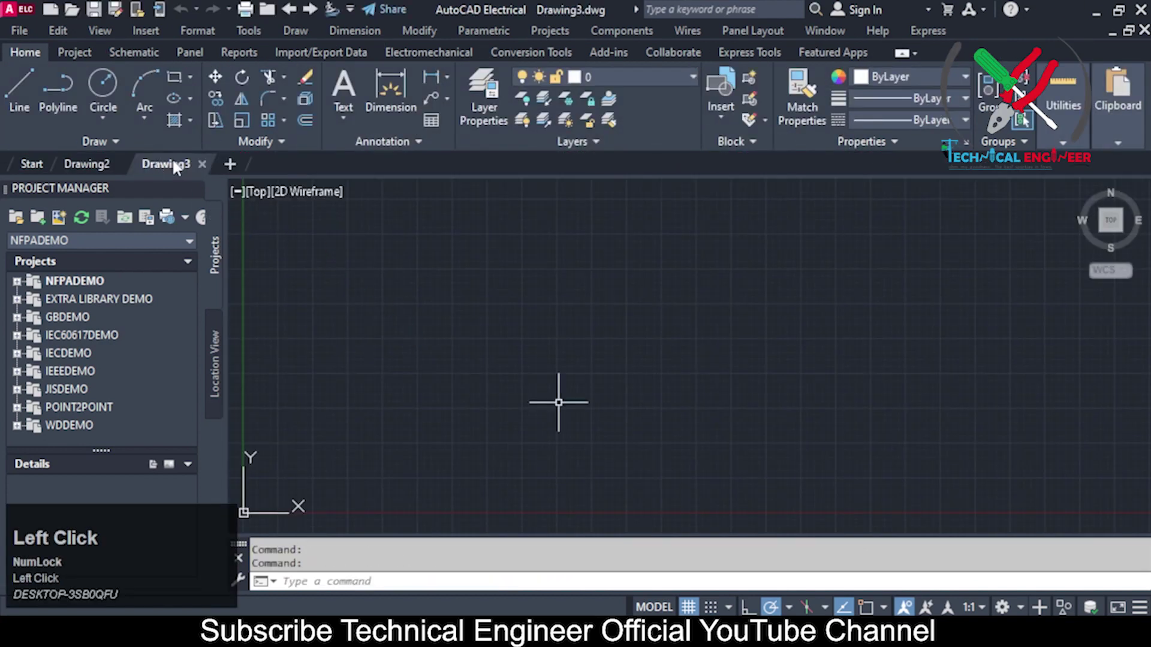
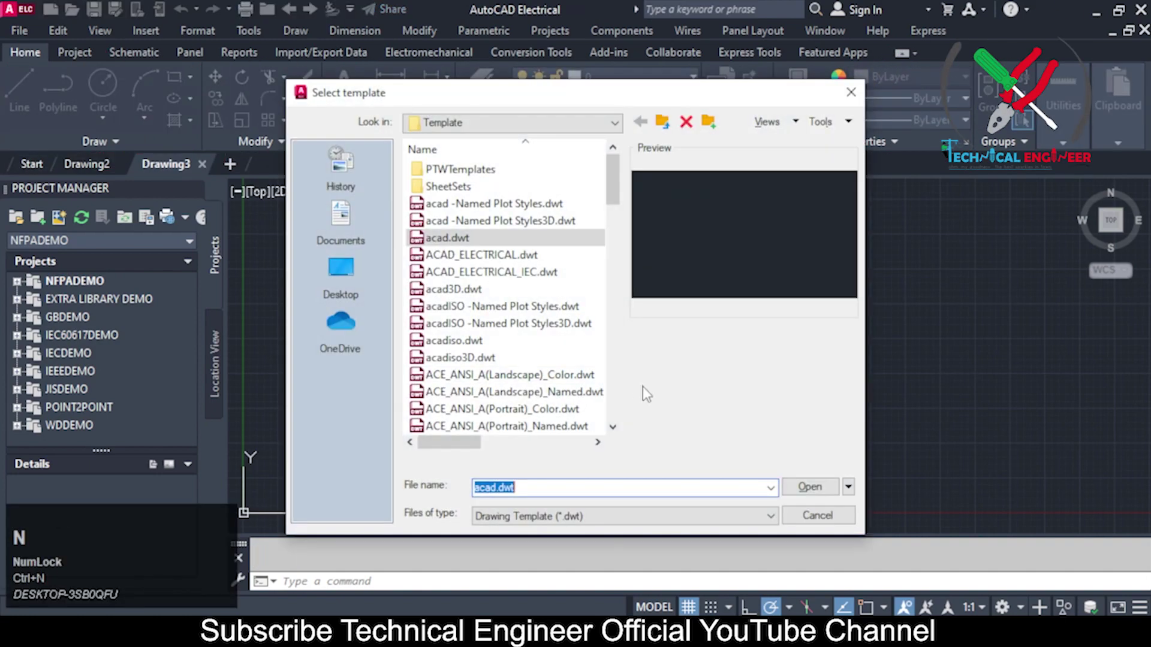
click(807, 485)
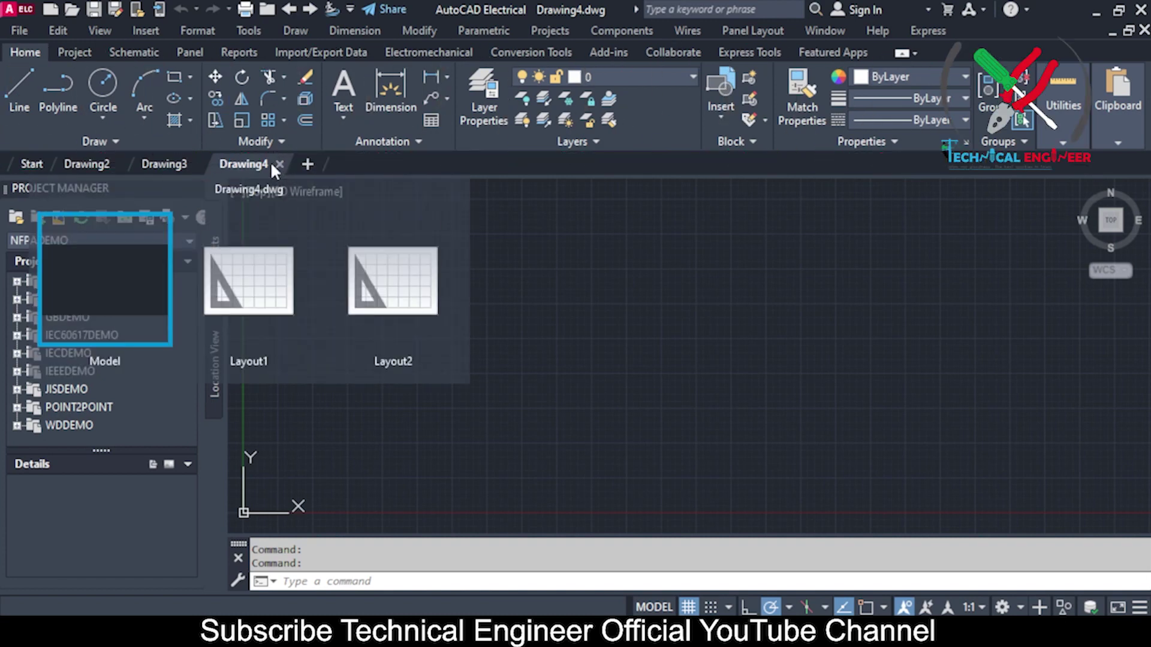
click(286, 174)
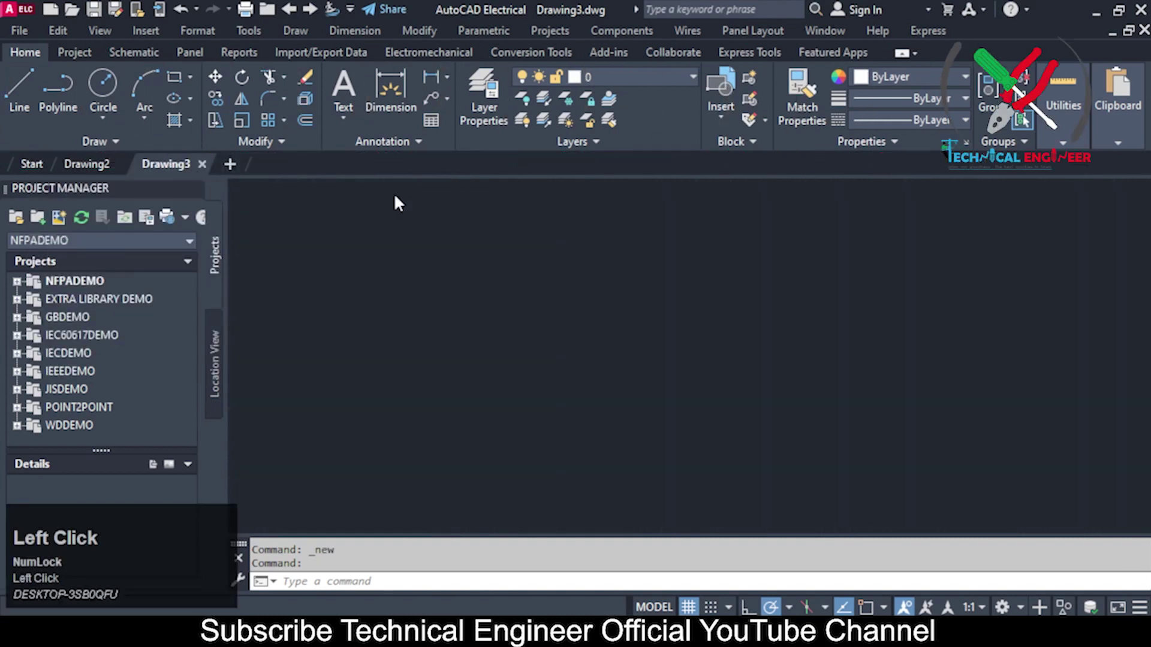
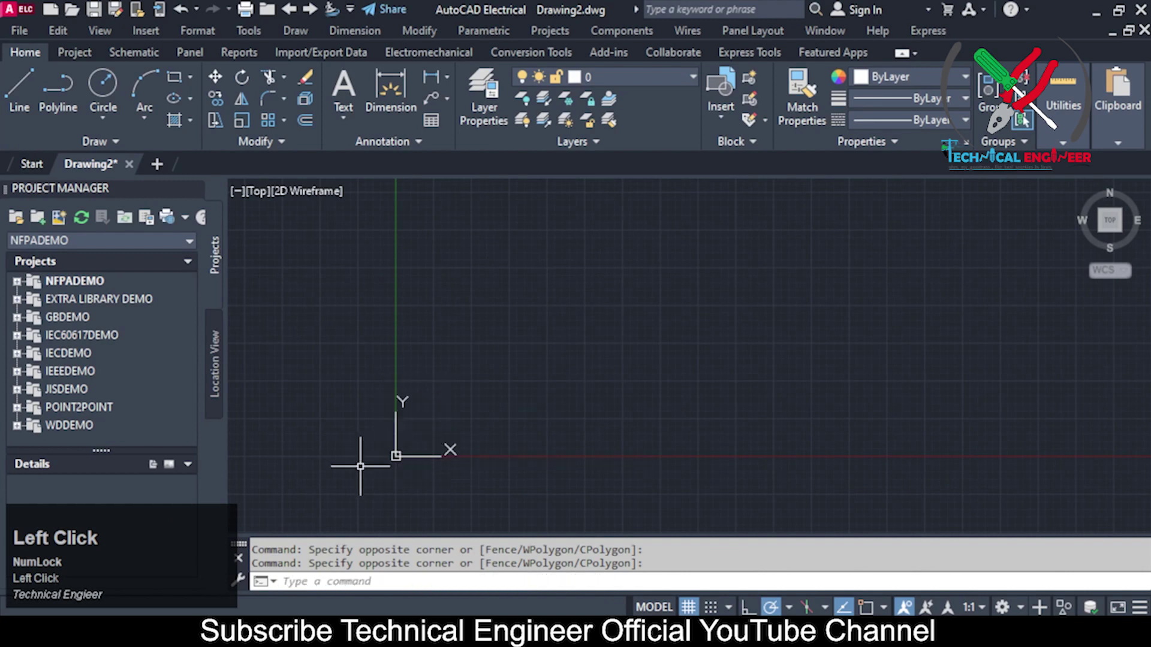
scroll(up, 3)
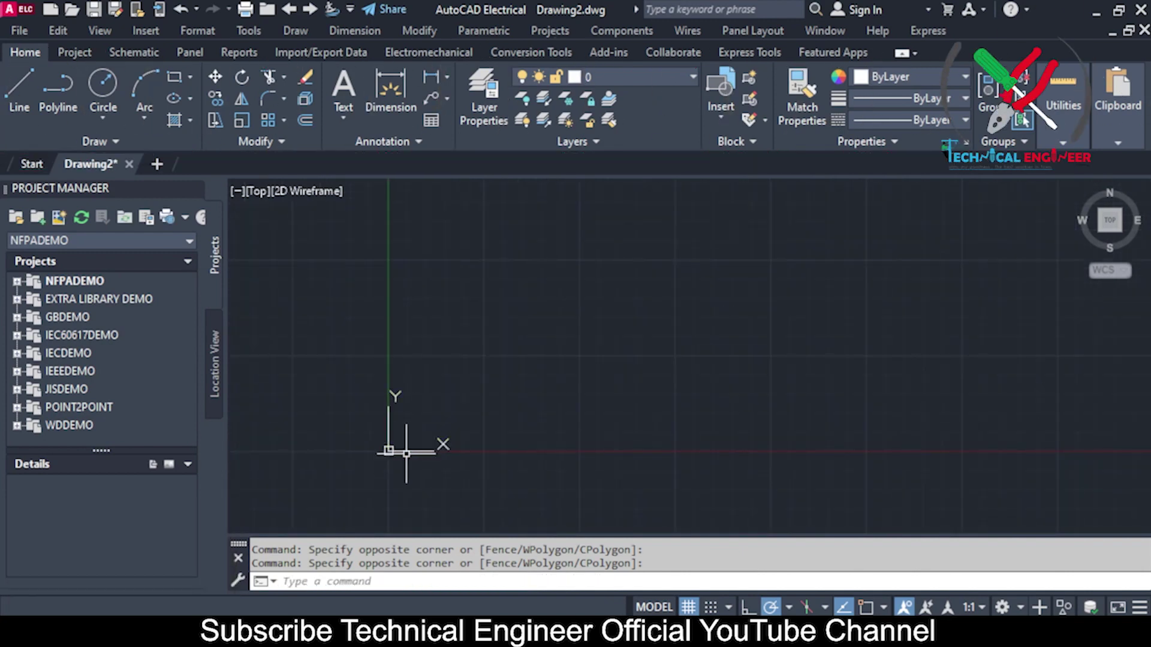
key(F1)
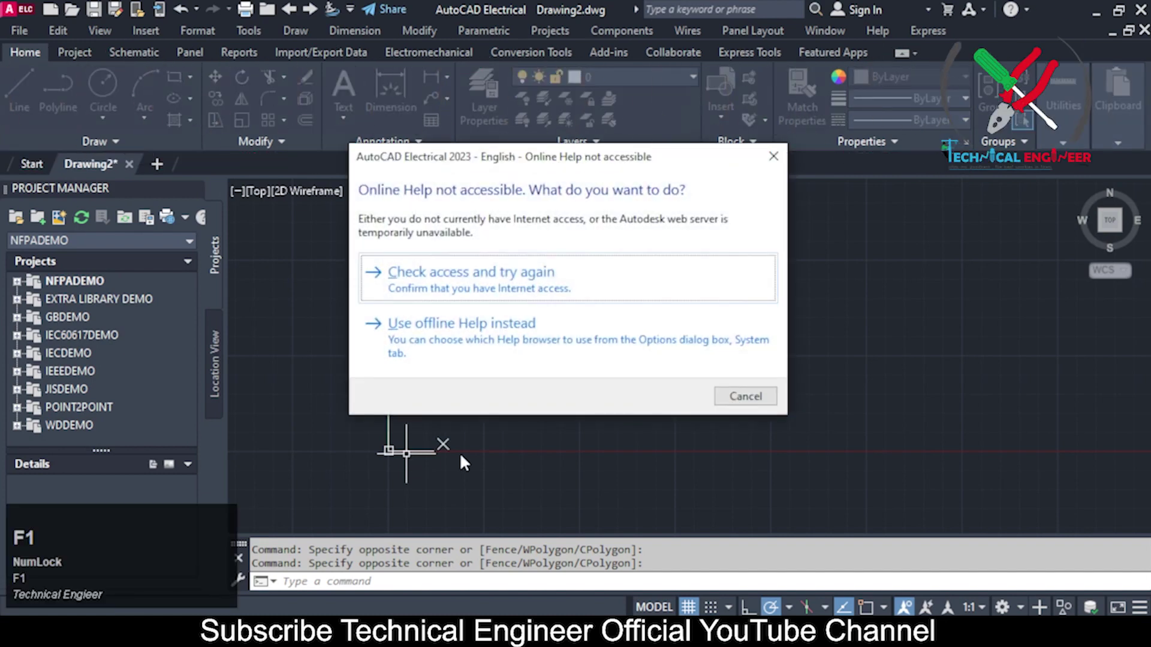
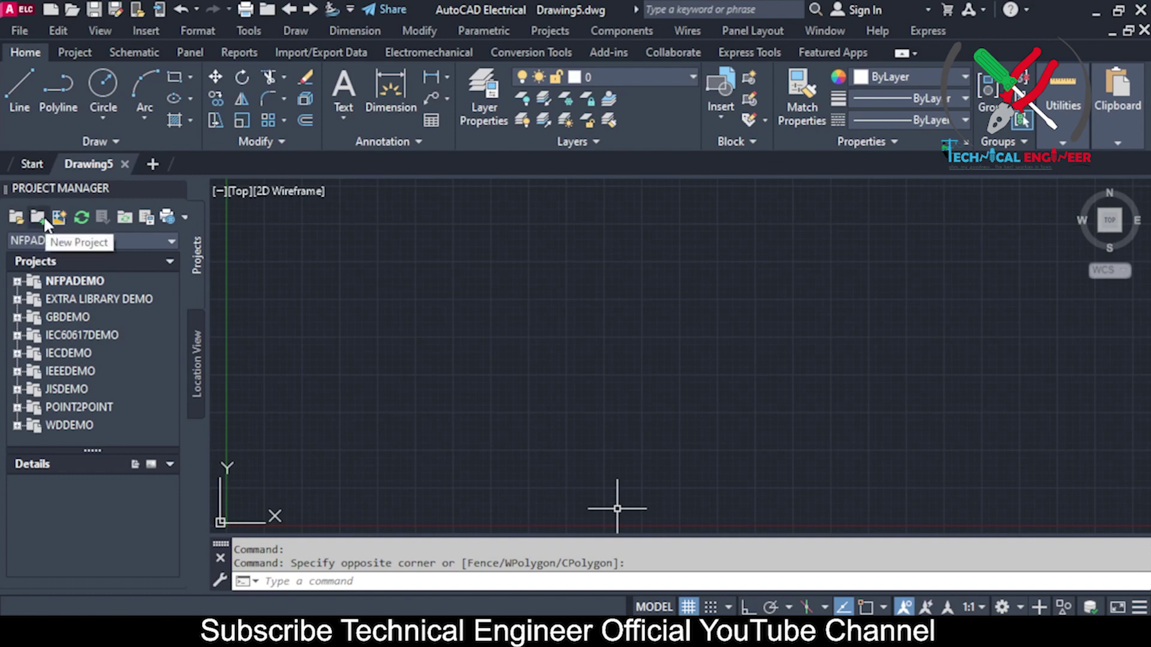
Step: Start a new project and enter the name 'Class 1' in the Name field
click(49, 222)
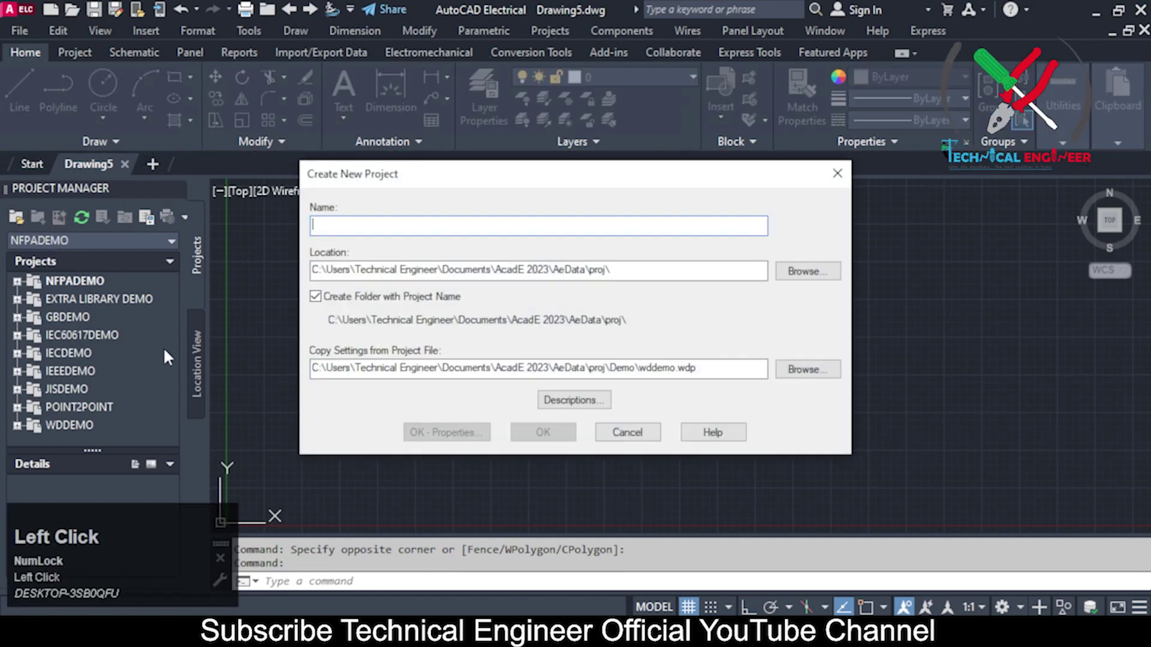
click(589, 222)
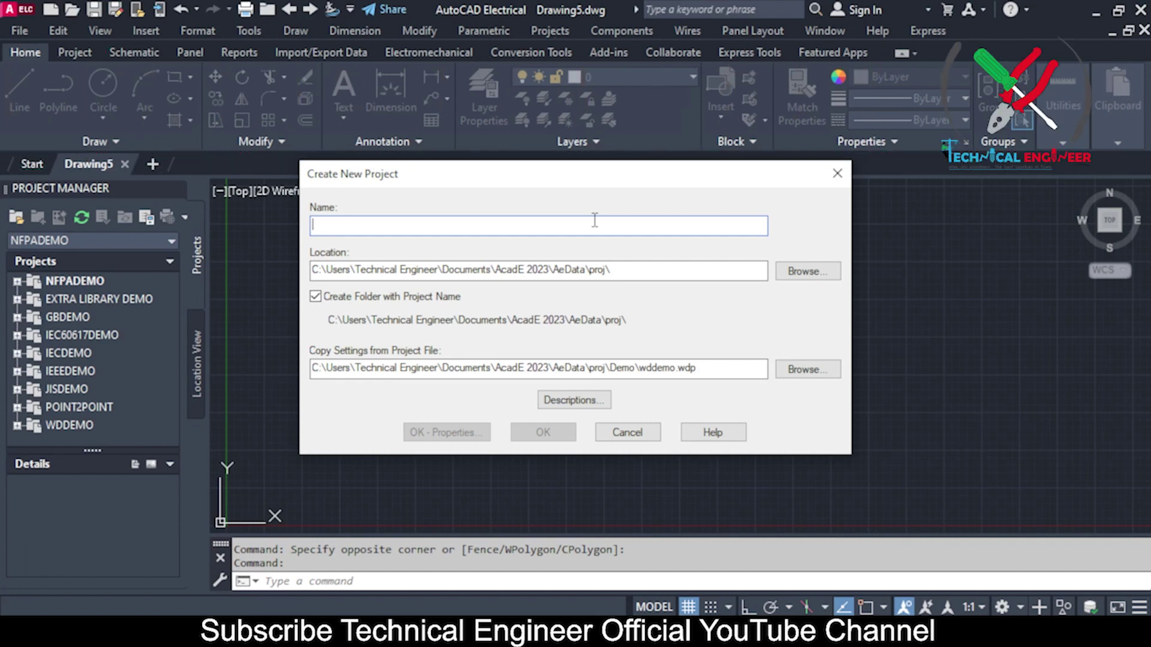
key(shift+Num_Lock)
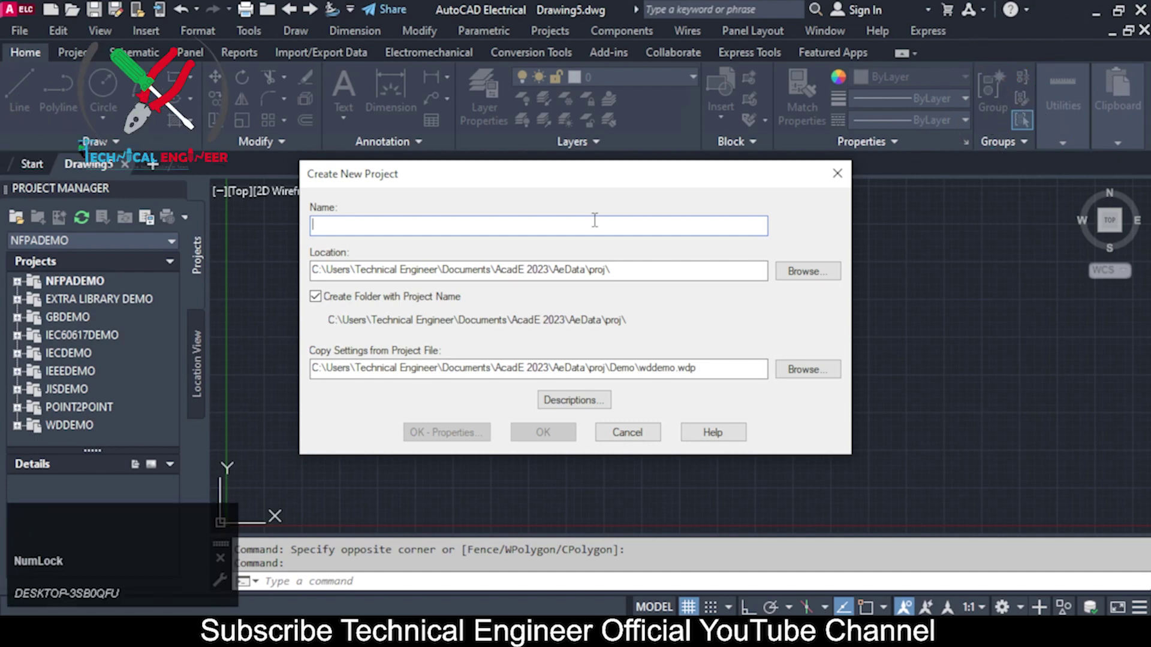
text(ass)
key(space)
key(s)
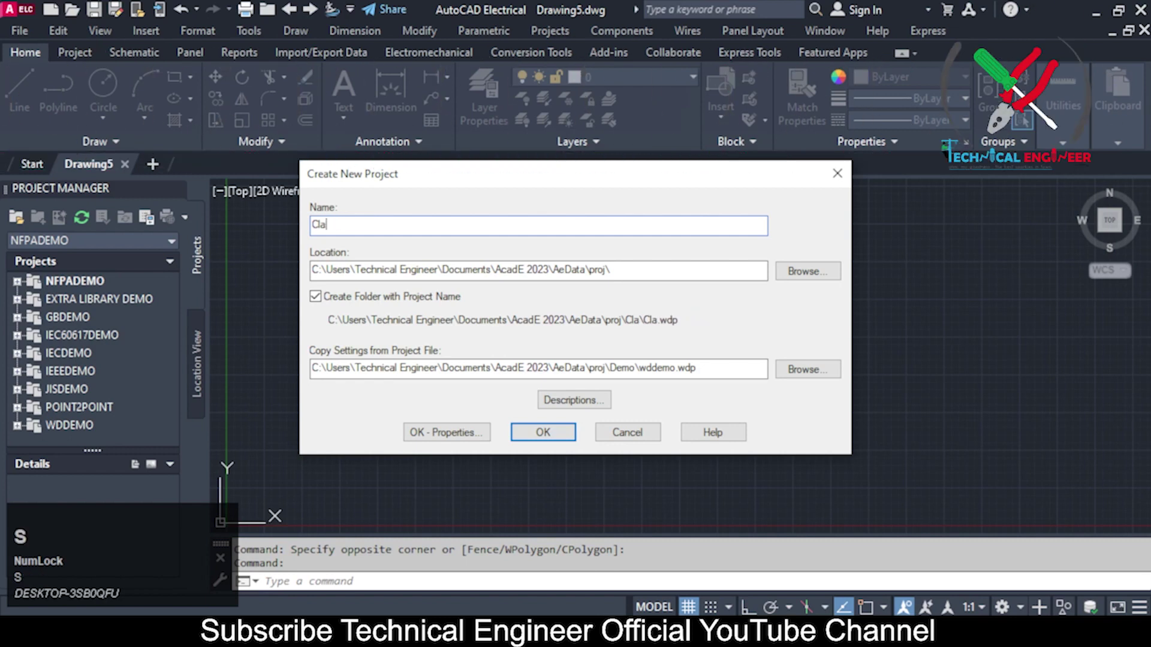
text(sass)
key(space)
key(1)
key(space)
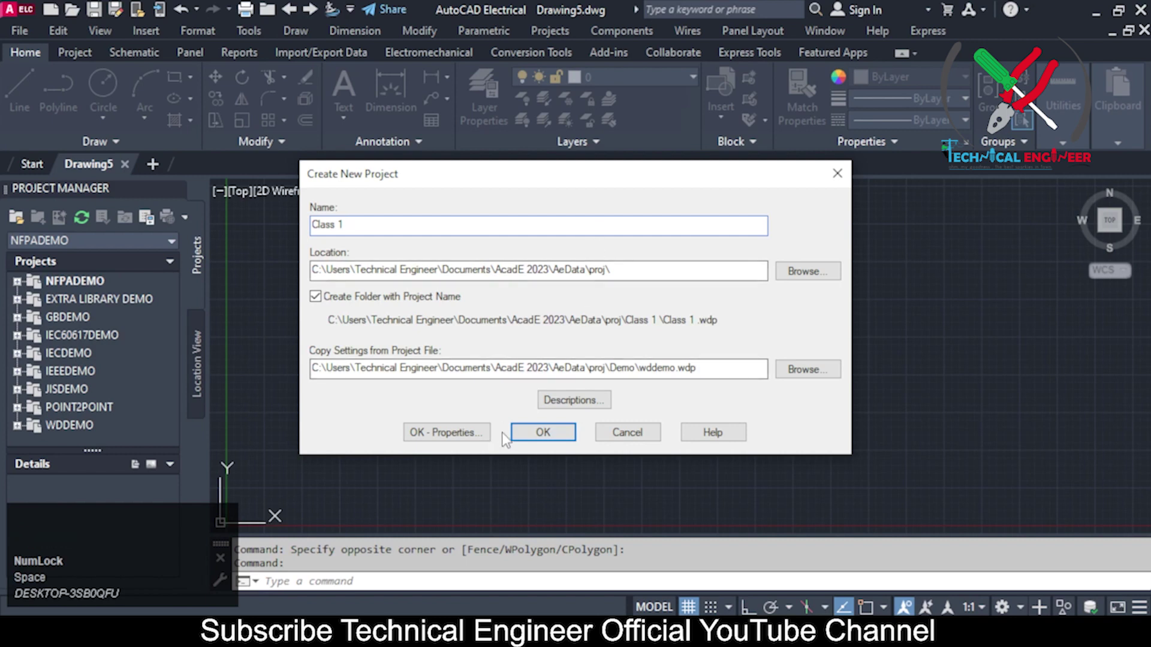
Step: Dismiss the folder warning, accept the proj location and extend the name toward 'Class 1 Introduction'
click(523, 437)
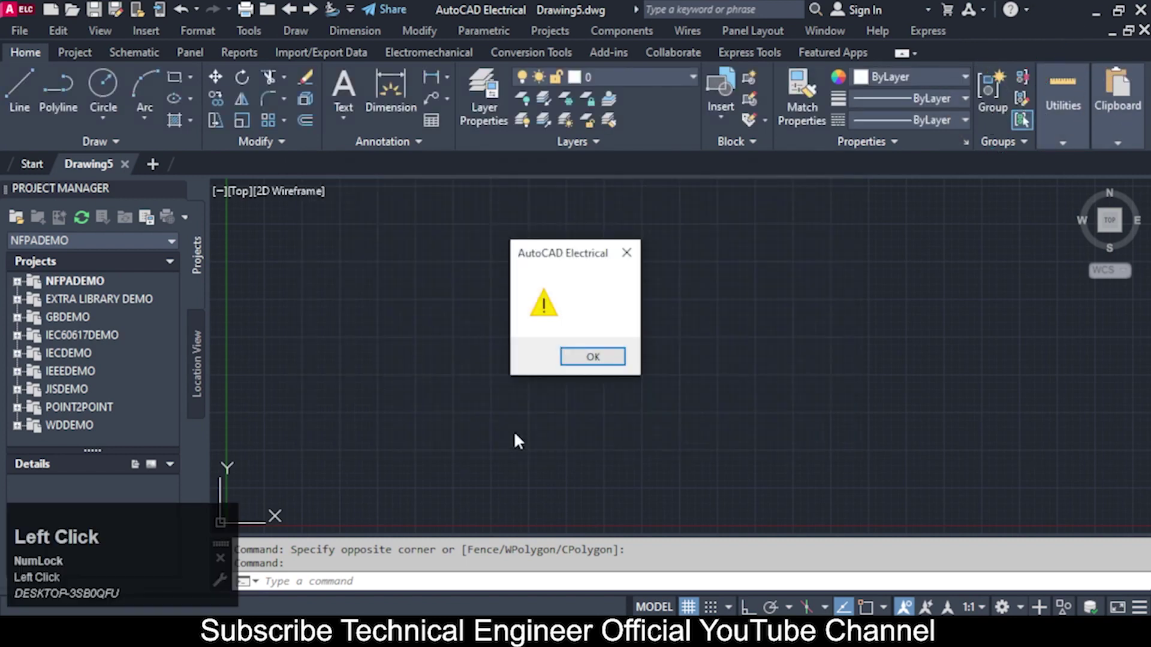
click(608, 368)
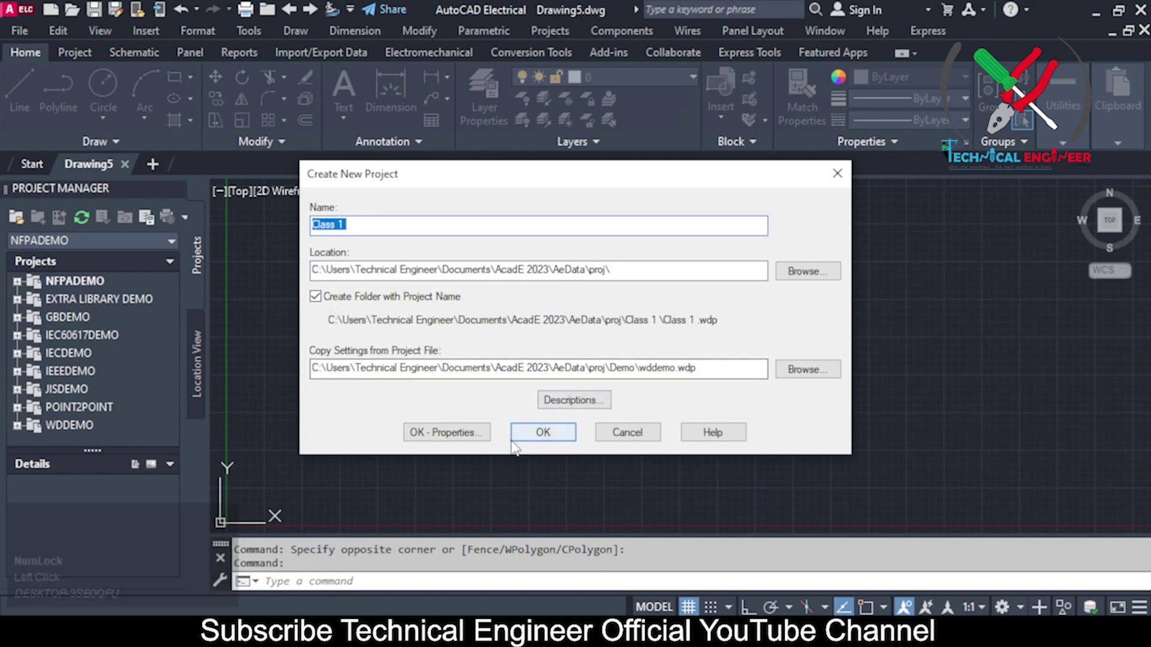
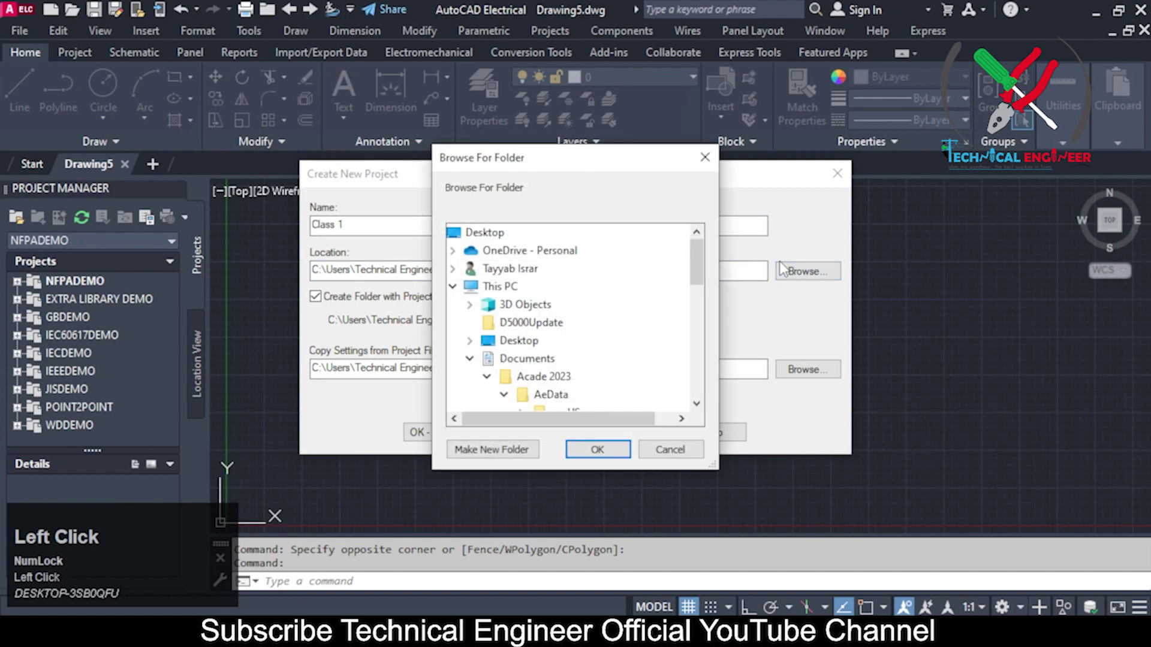
click(631, 454)
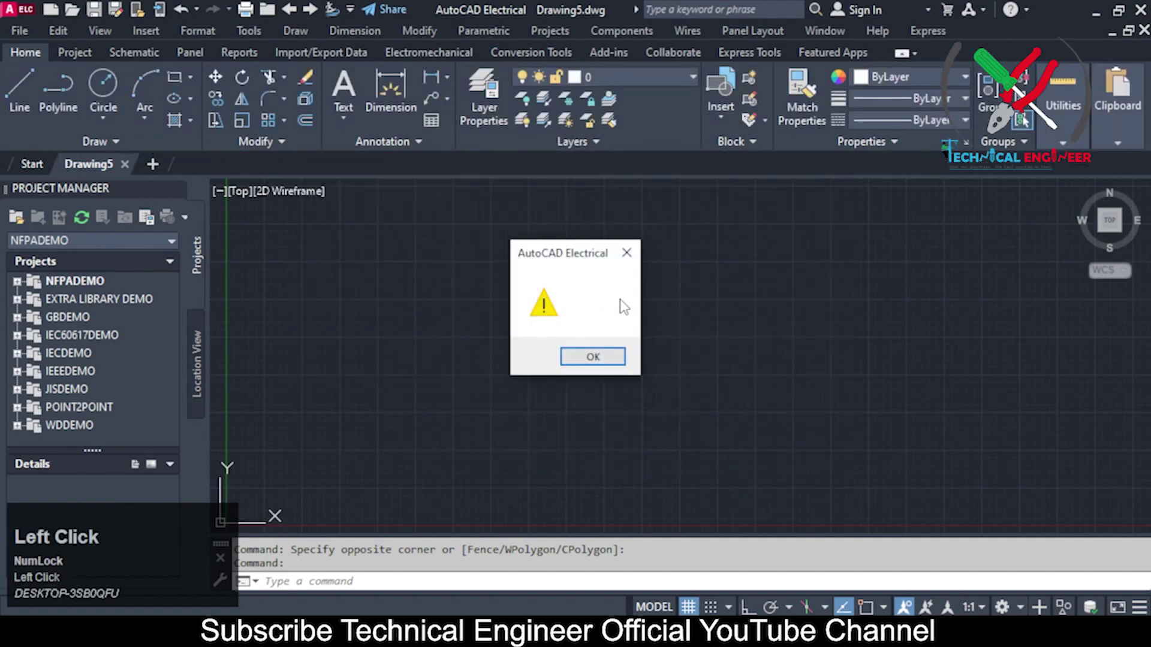
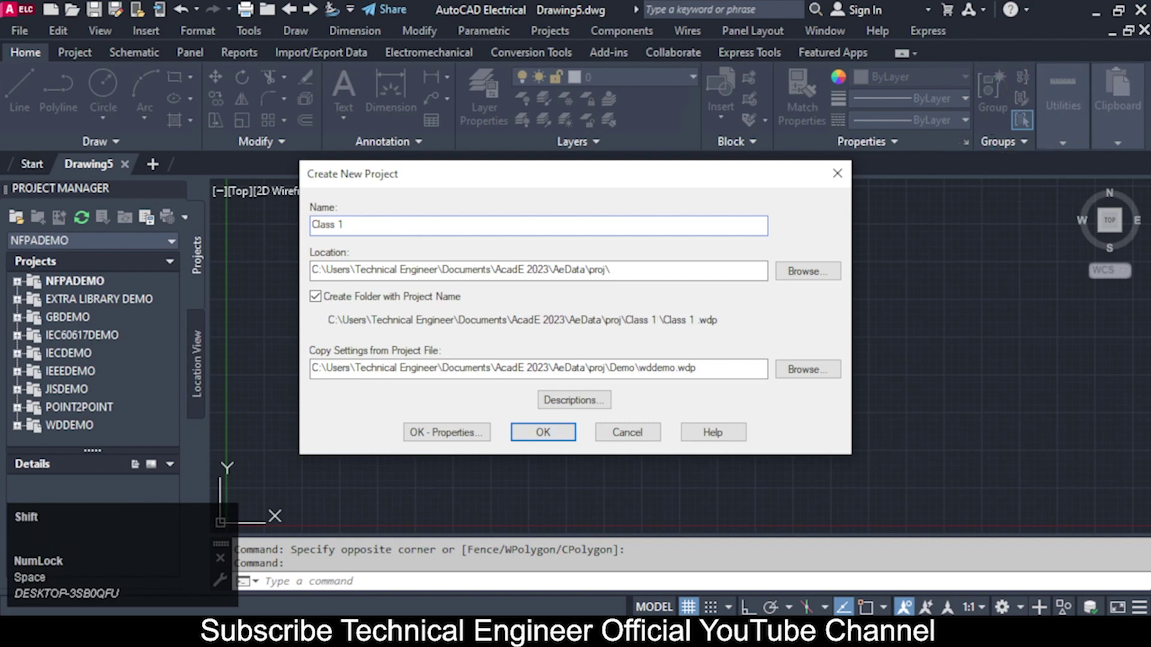
key(shift+g)
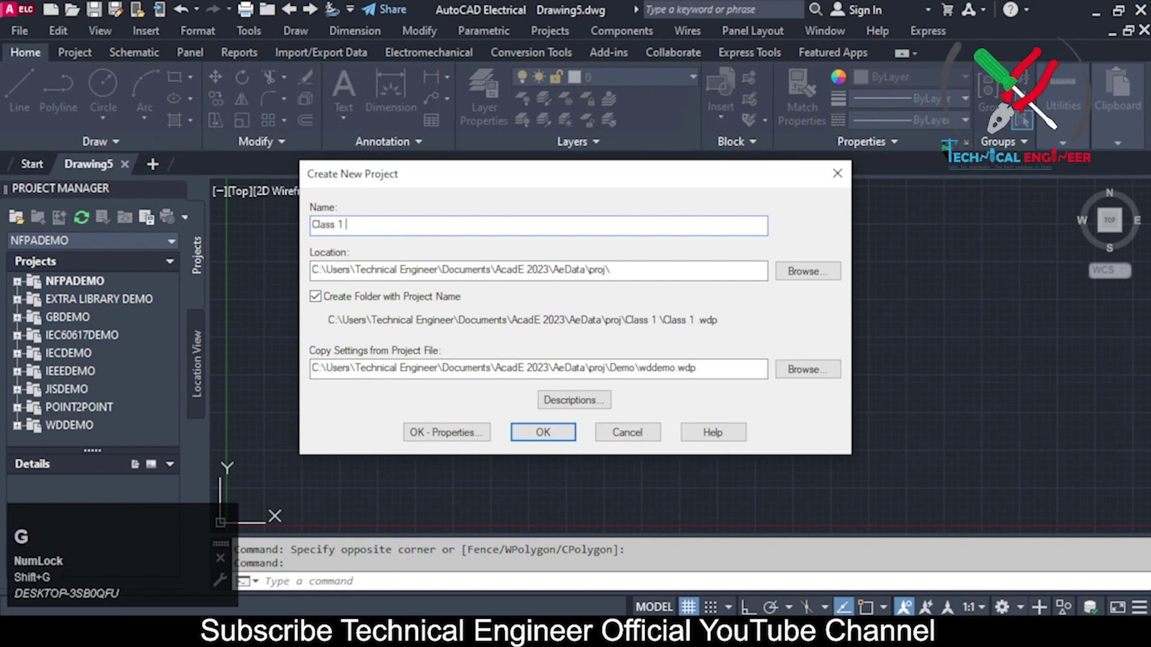
key(shift+i)
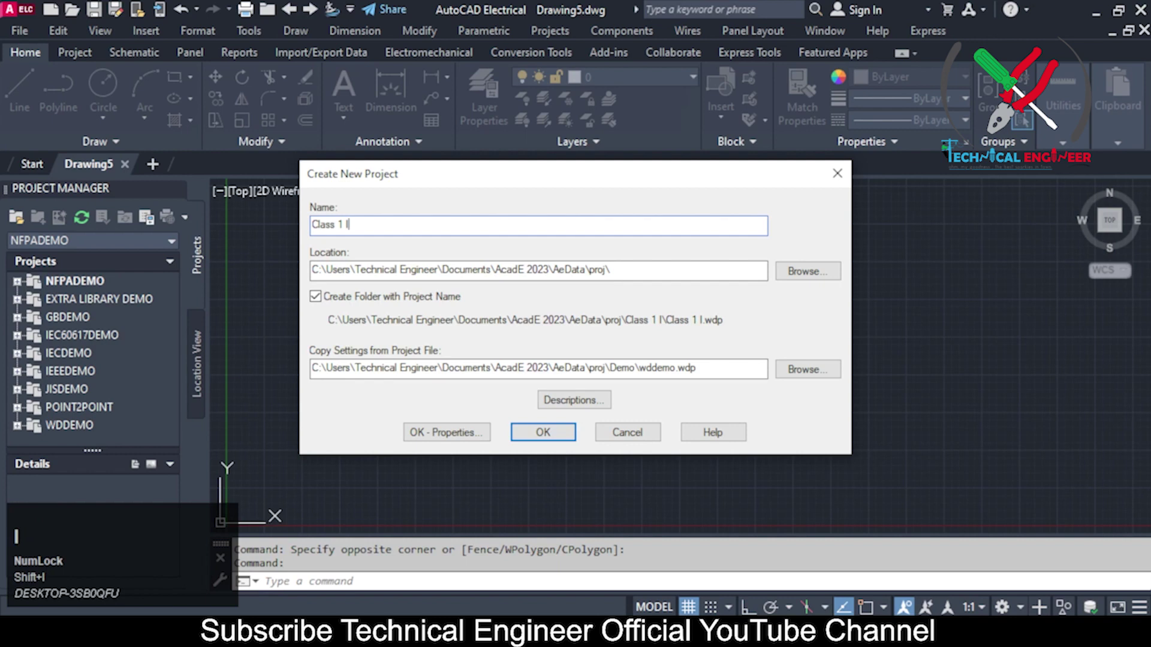
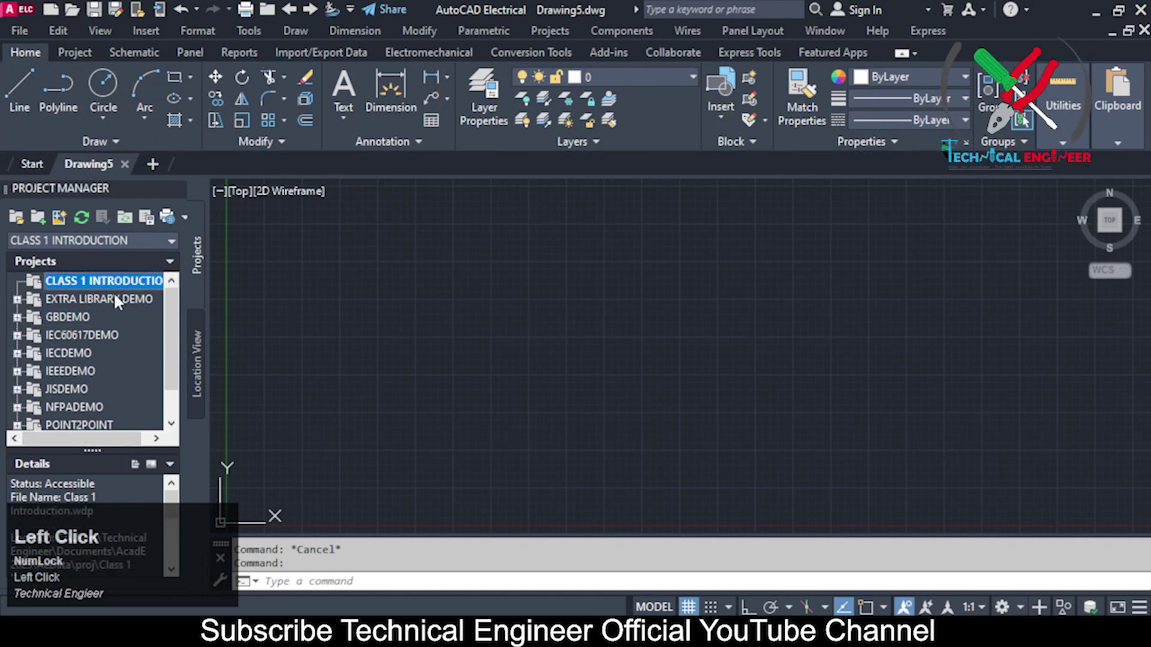
Step: Select the Class 1 Introduction project and start adding a new drawing to it
scroll(down, 3)
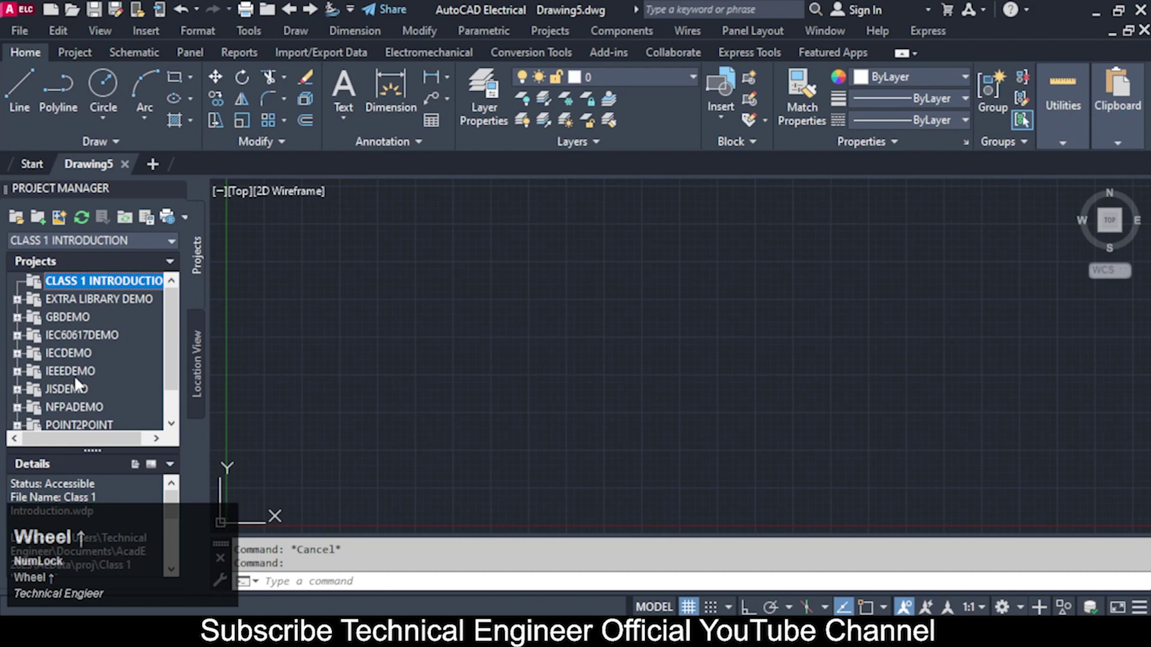
click(91, 313)
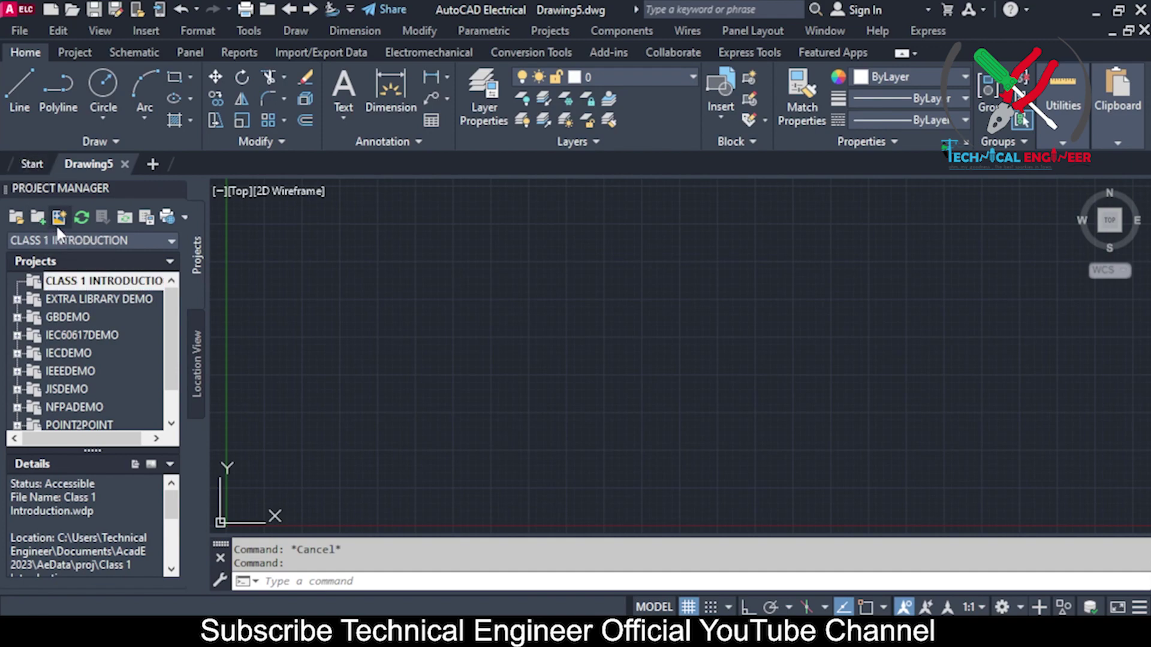
click(65, 236)
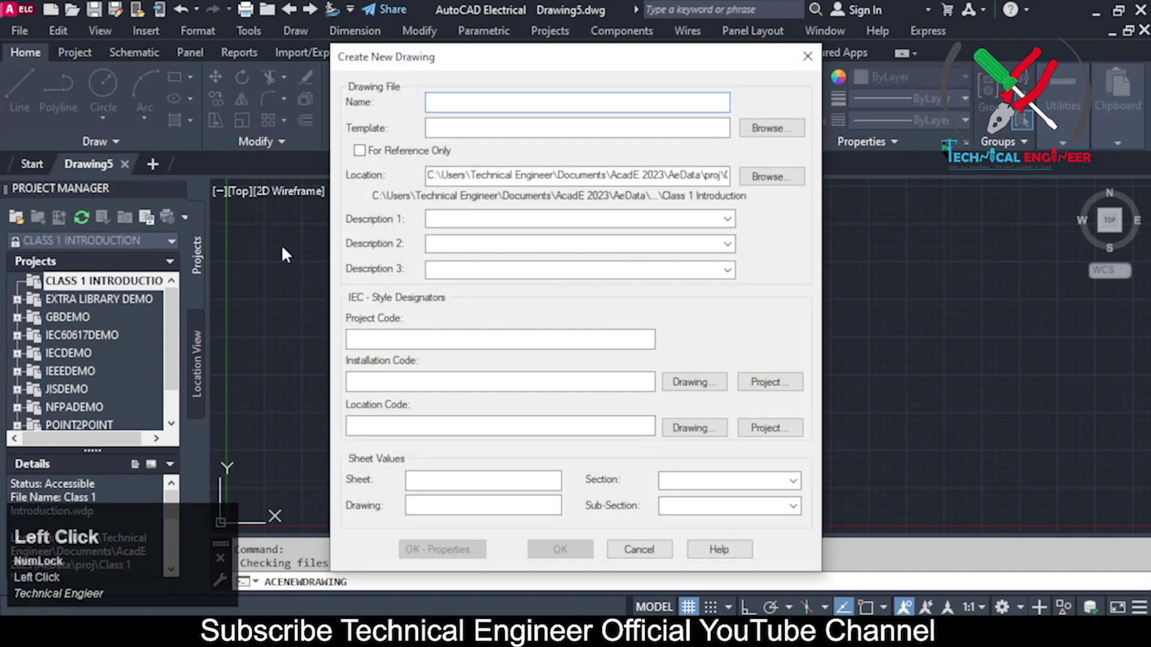
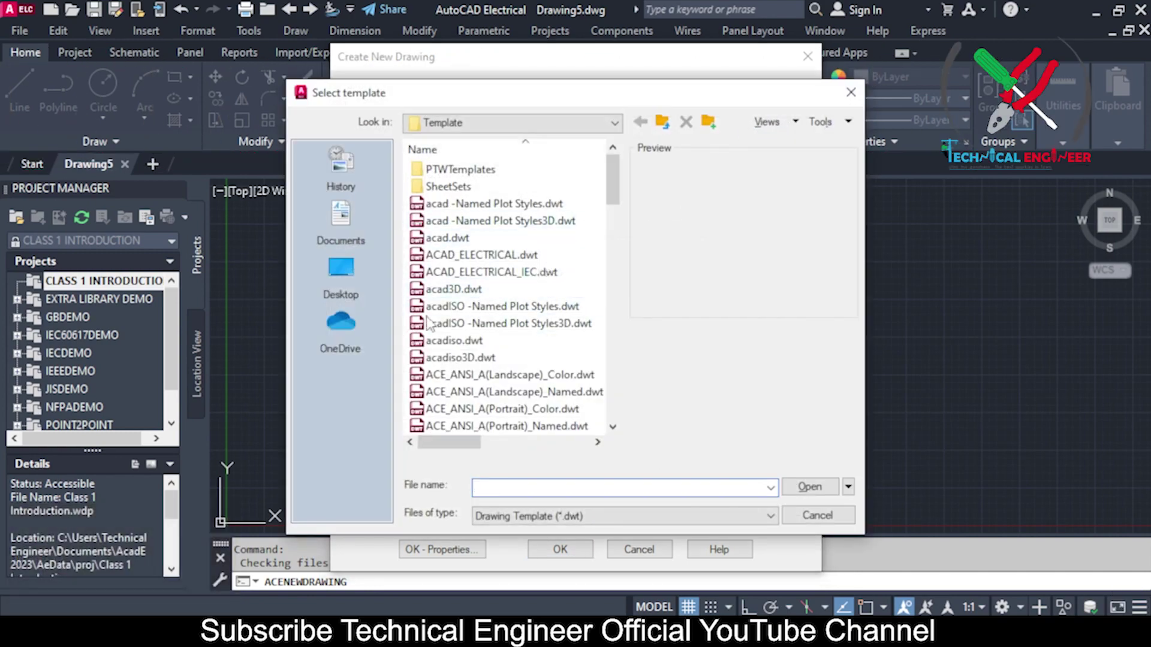
Step: Pick the ACAD_ELECTRICAL.dwt template from the template list for the new drawing
click(542, 257)
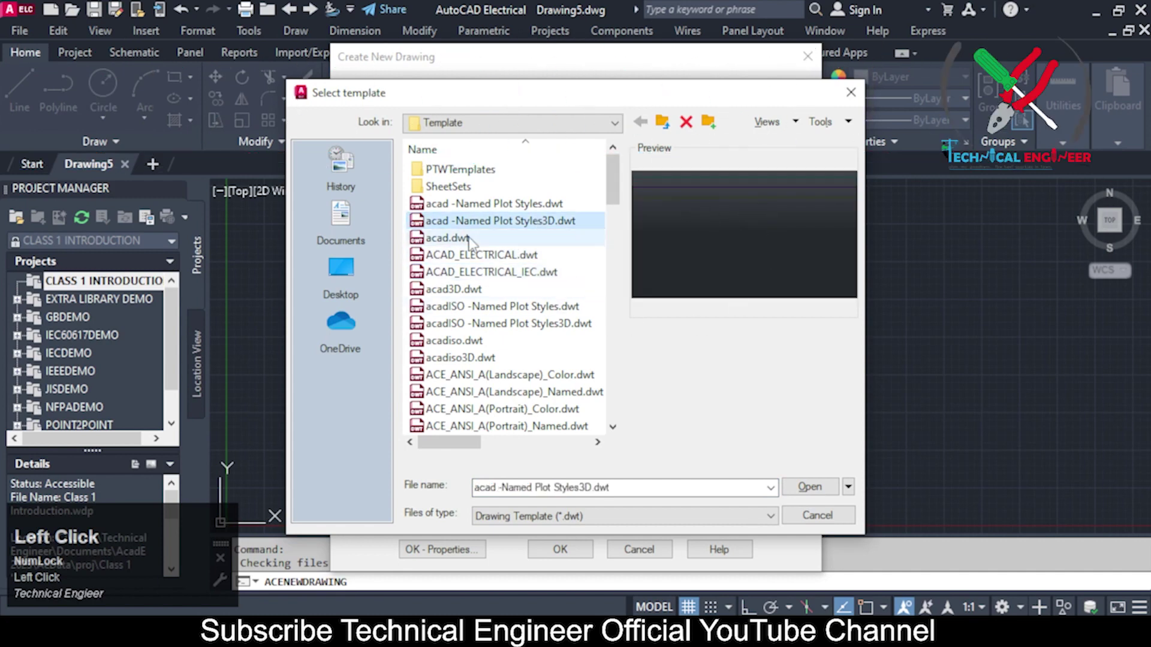
click(477, 241)
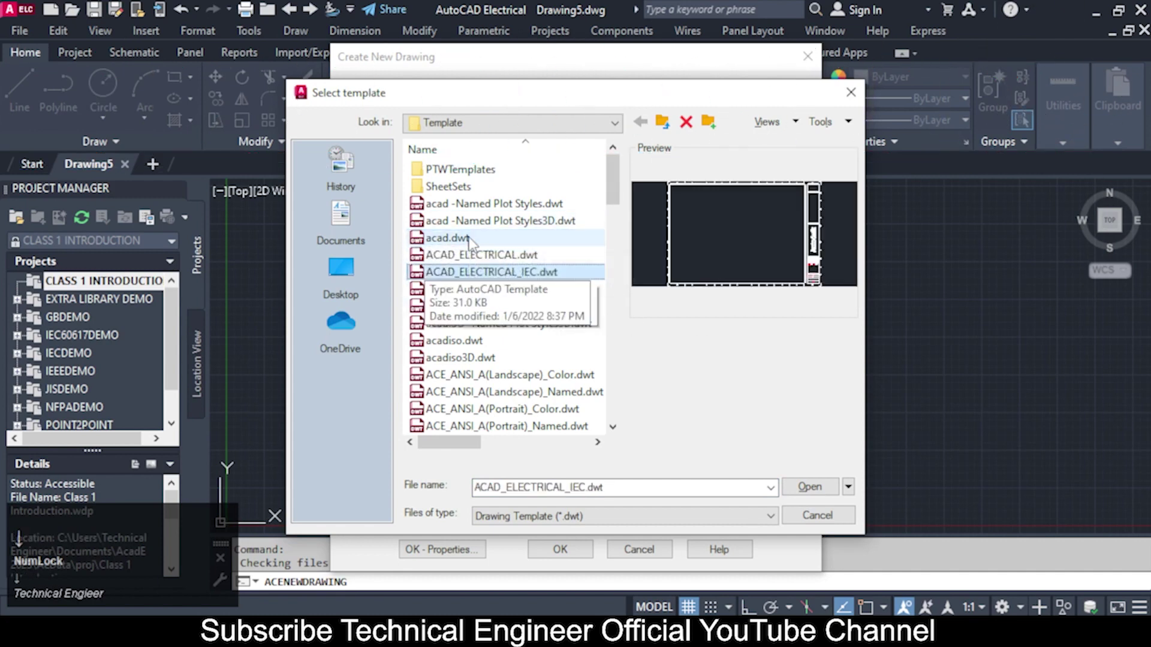
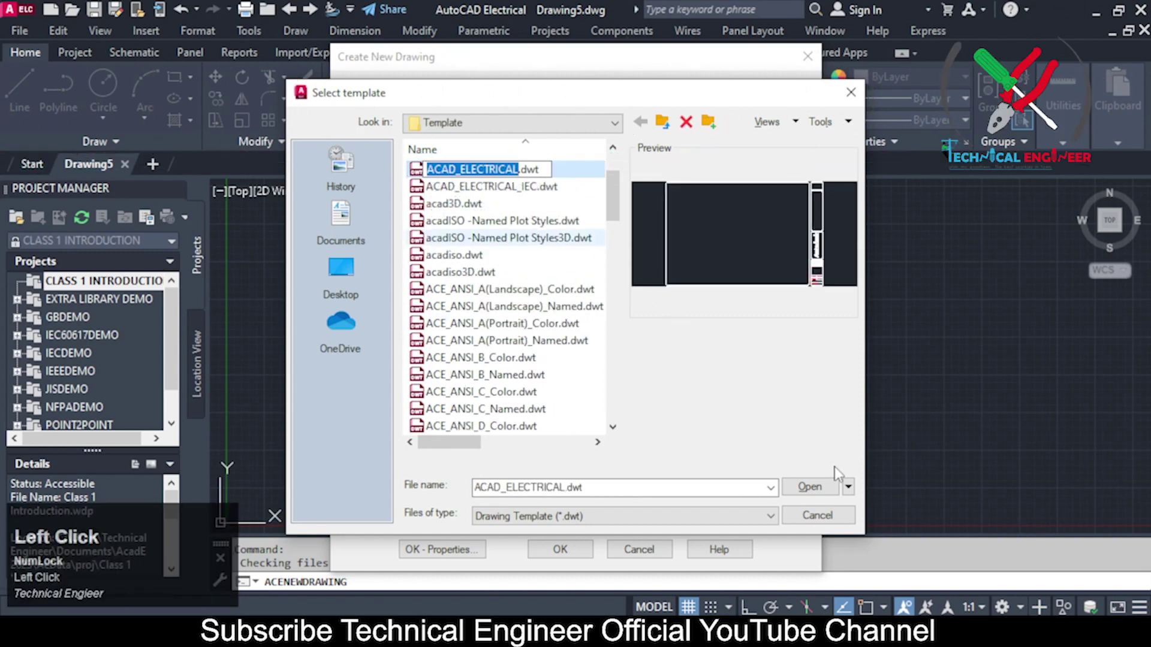
drag(821, 484, 825, 492)
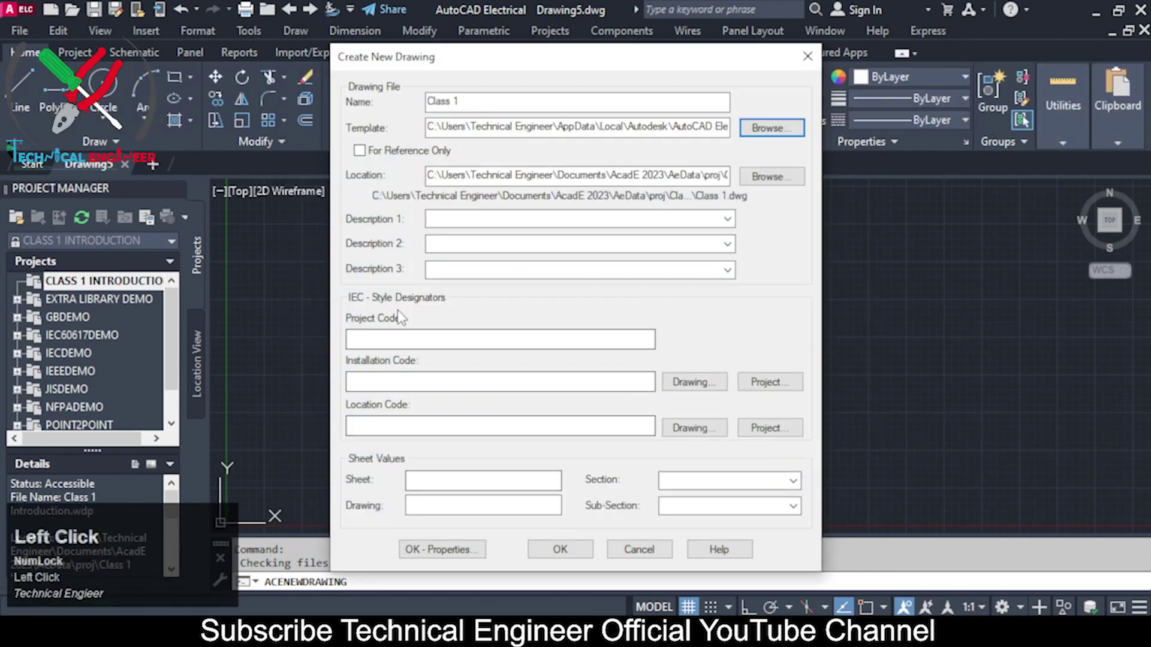
Step: Enter Description 1 'First class introduyction' and create the Class 1.dwg drawing
click(544, 232)
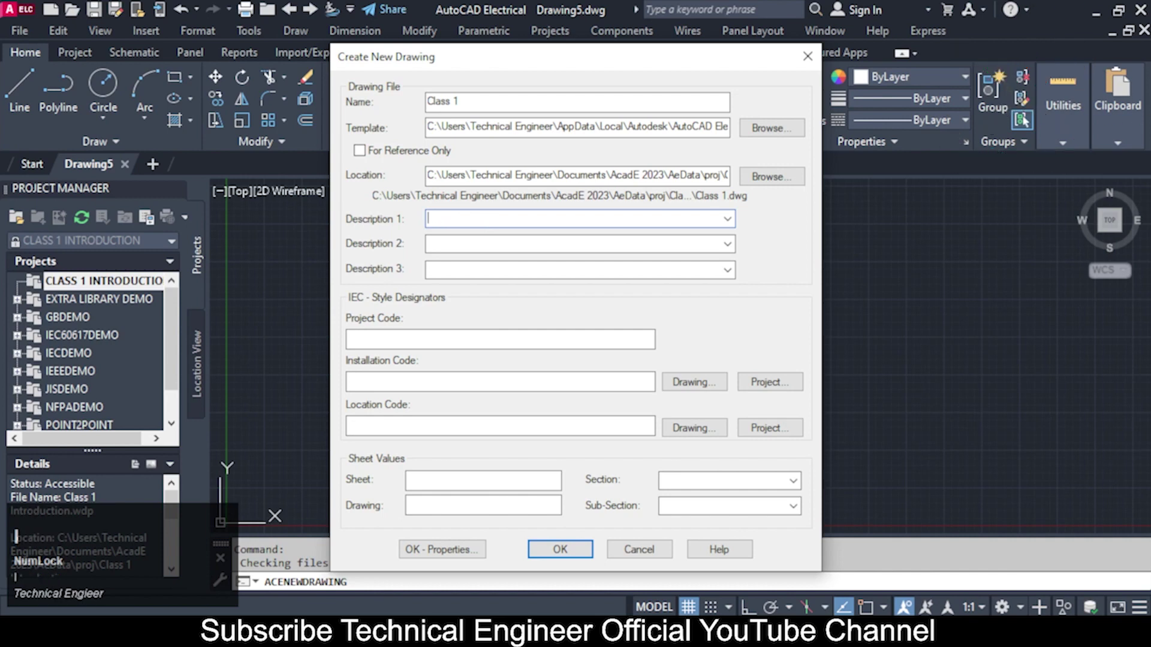
key(shift+Num_Lock)
text(f)
text(irs)
key(space)
text(class)
key(space)
text(introduyction)
key(Return)
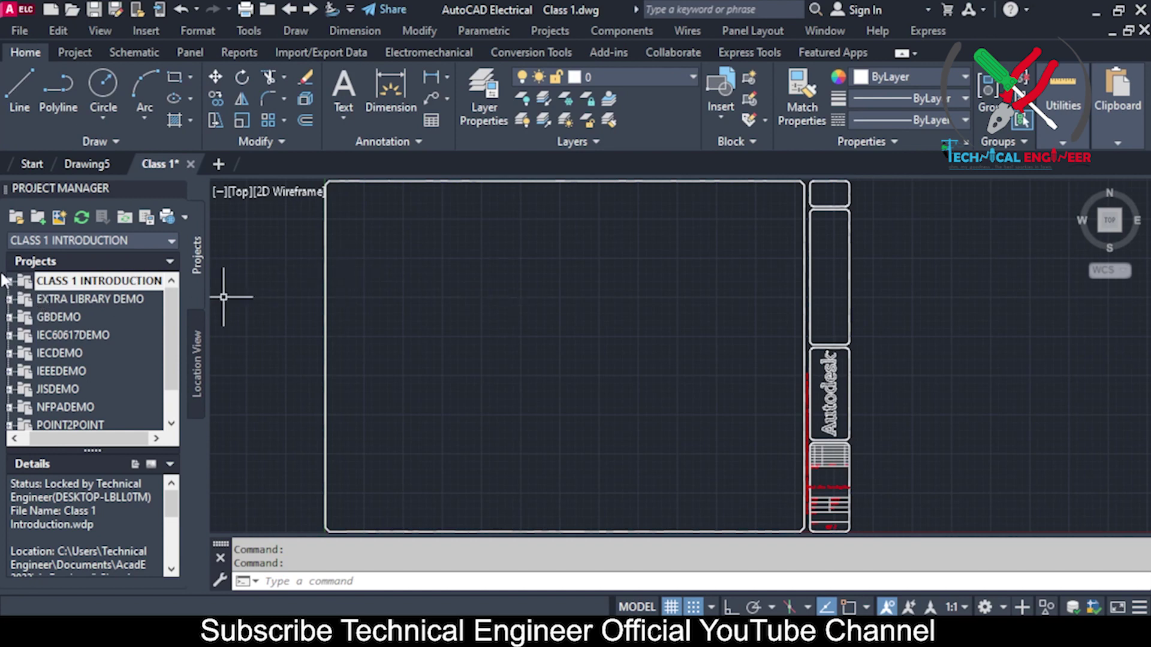
Step: Show the Drawing Properties of Class 1.dwg from the Project Manager
click(17, 292)
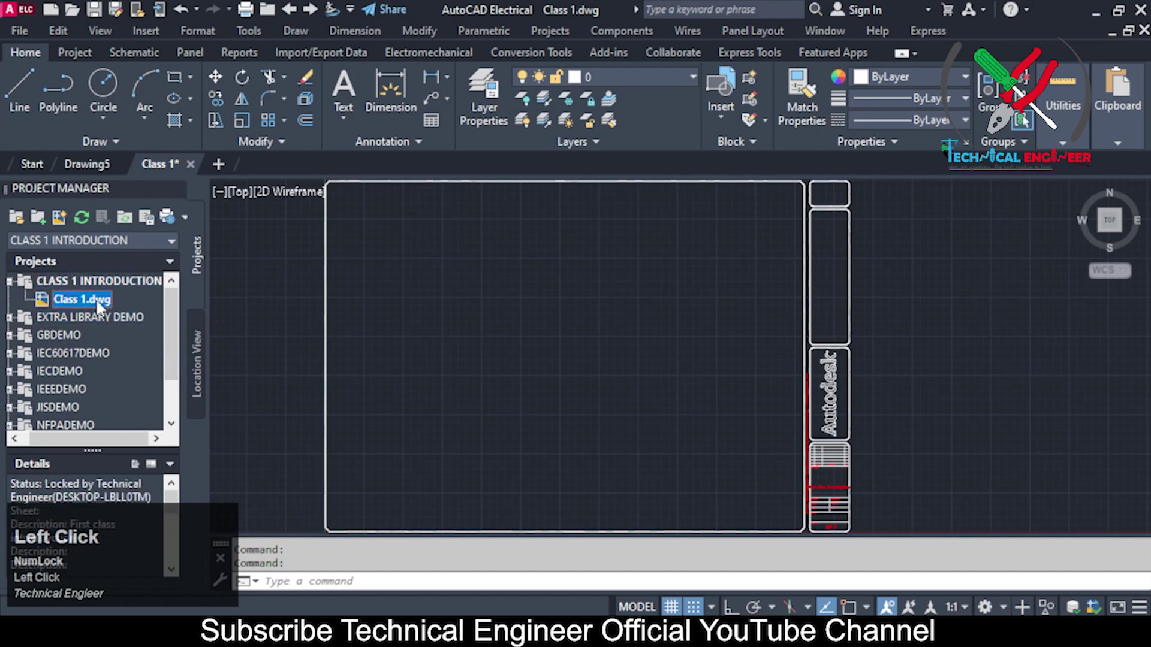
right_click(88, 311)
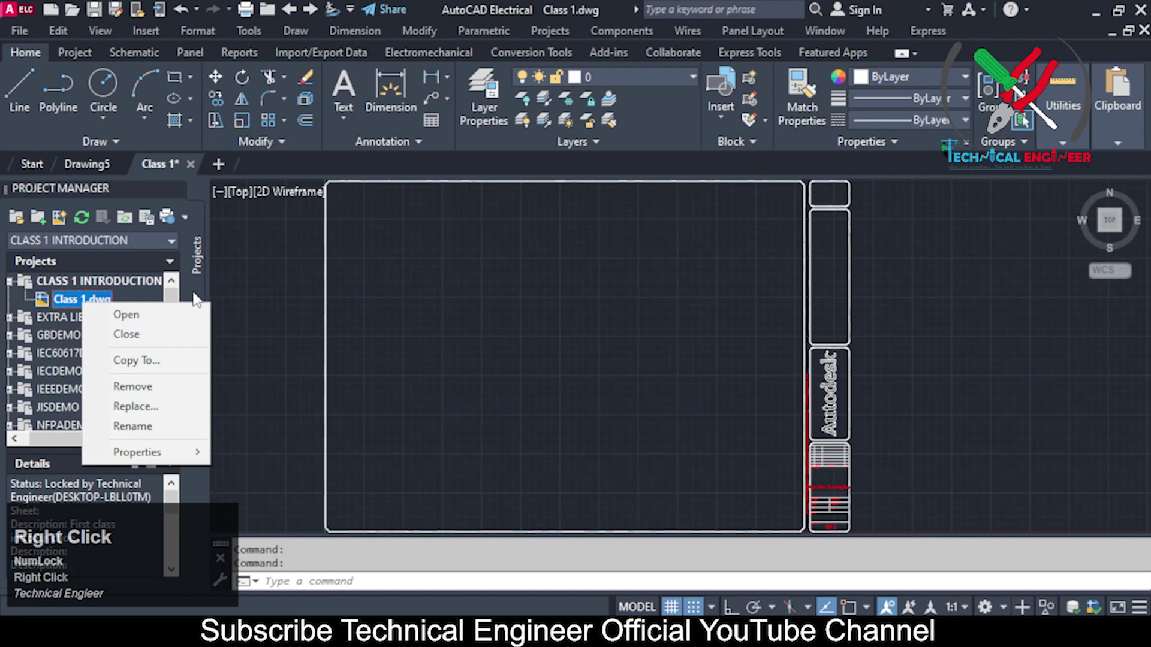
click(186, 457)
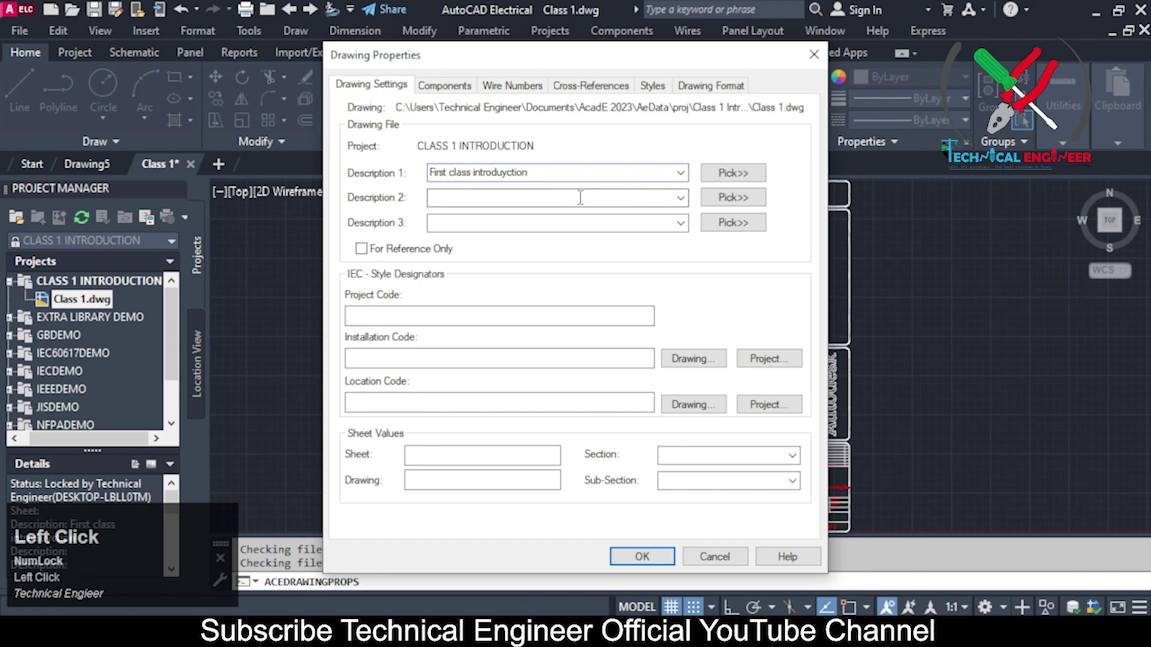
Step: Enter 'Gui' as Description 2 and review the Wire Numbers settings (format %N)
text(ui)
key(space)
key(Tab)
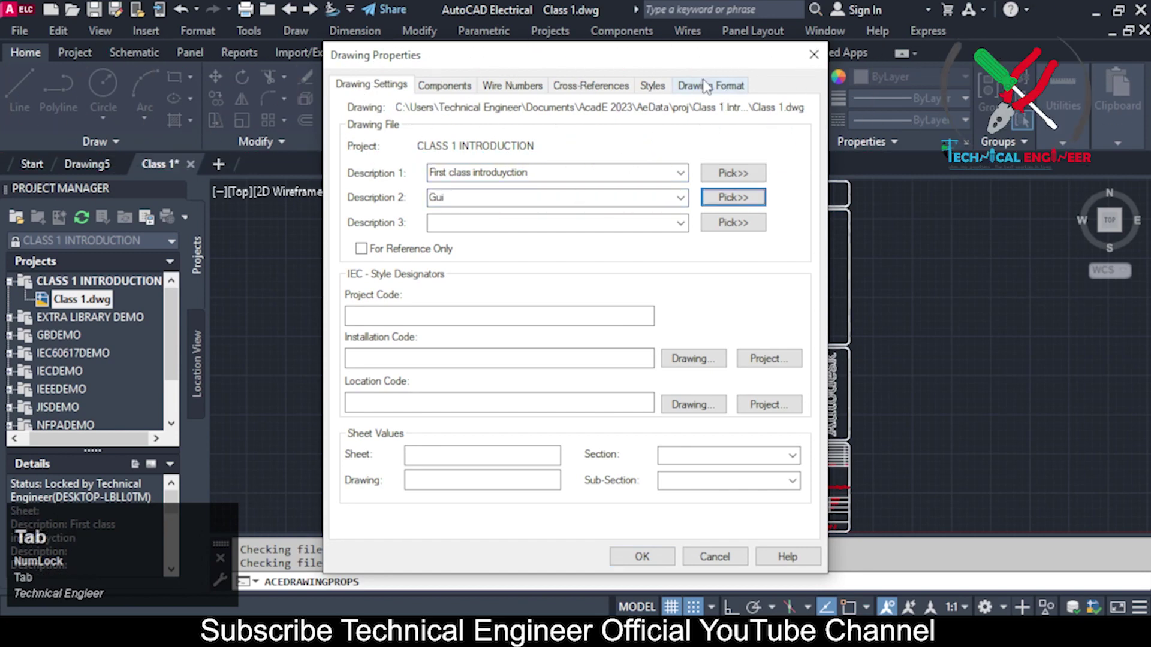
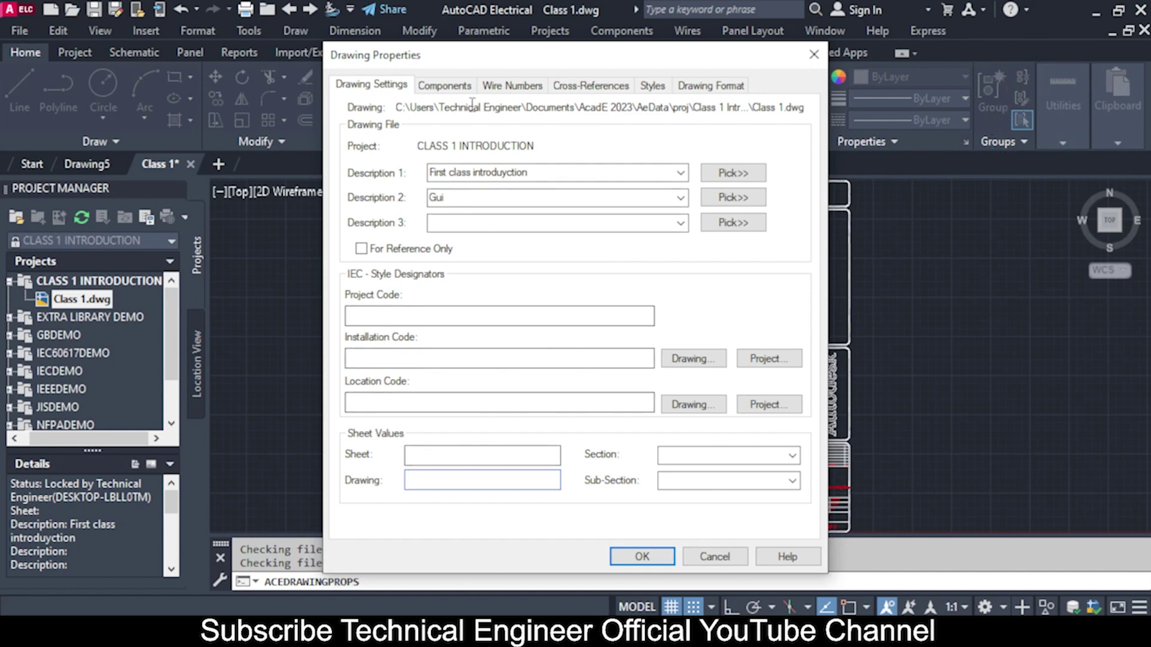
click(467, 102)
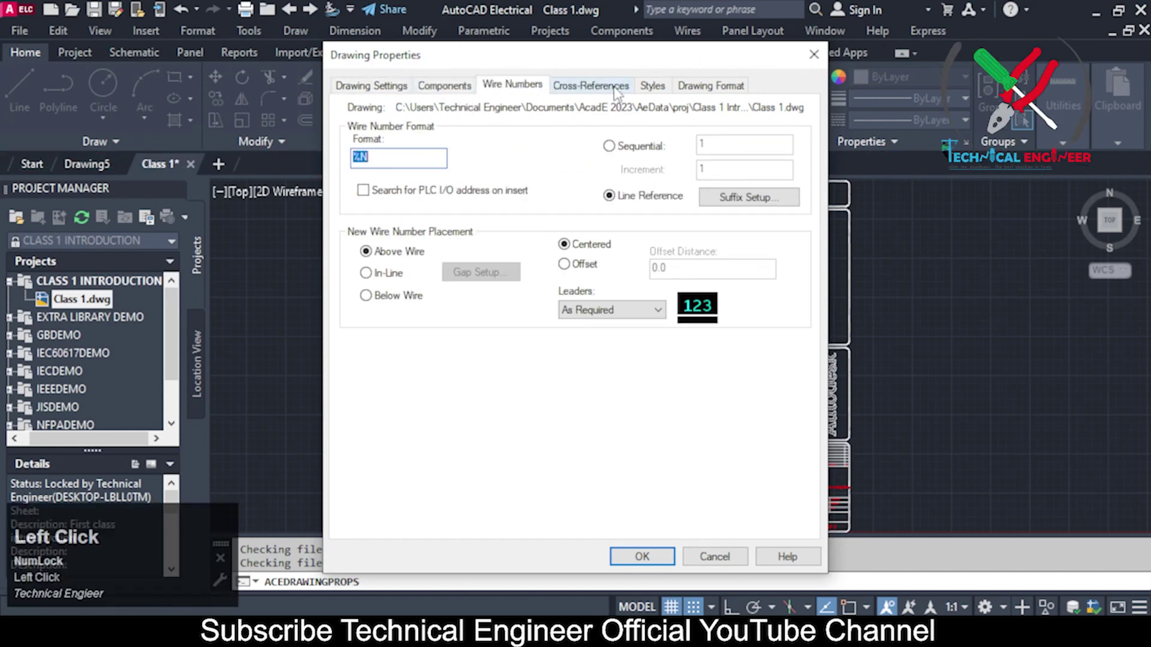
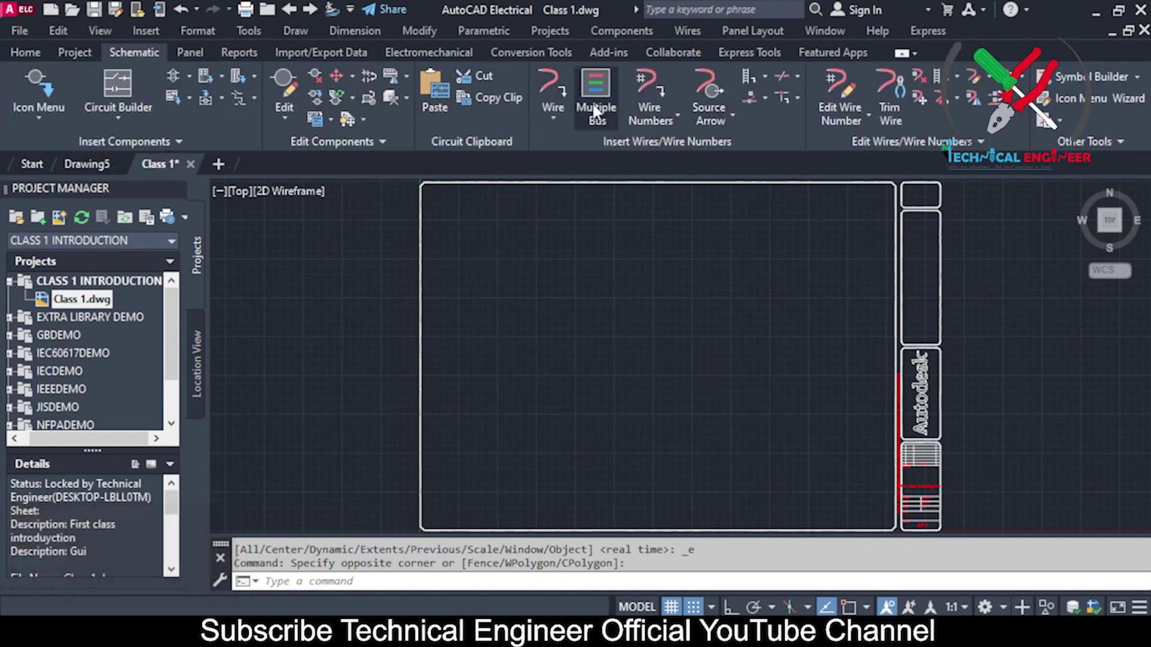
Step: Start a three-wire bus at 0.5 spacing, accepting the default bus settings
click(585, 88)
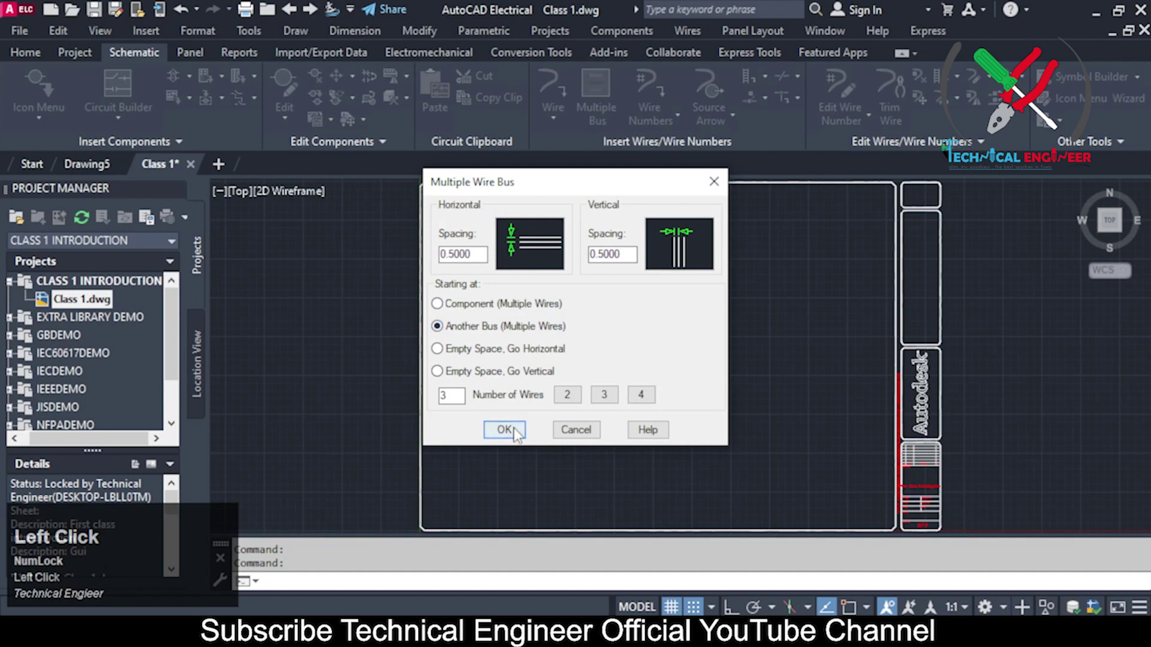
click(521, 432)
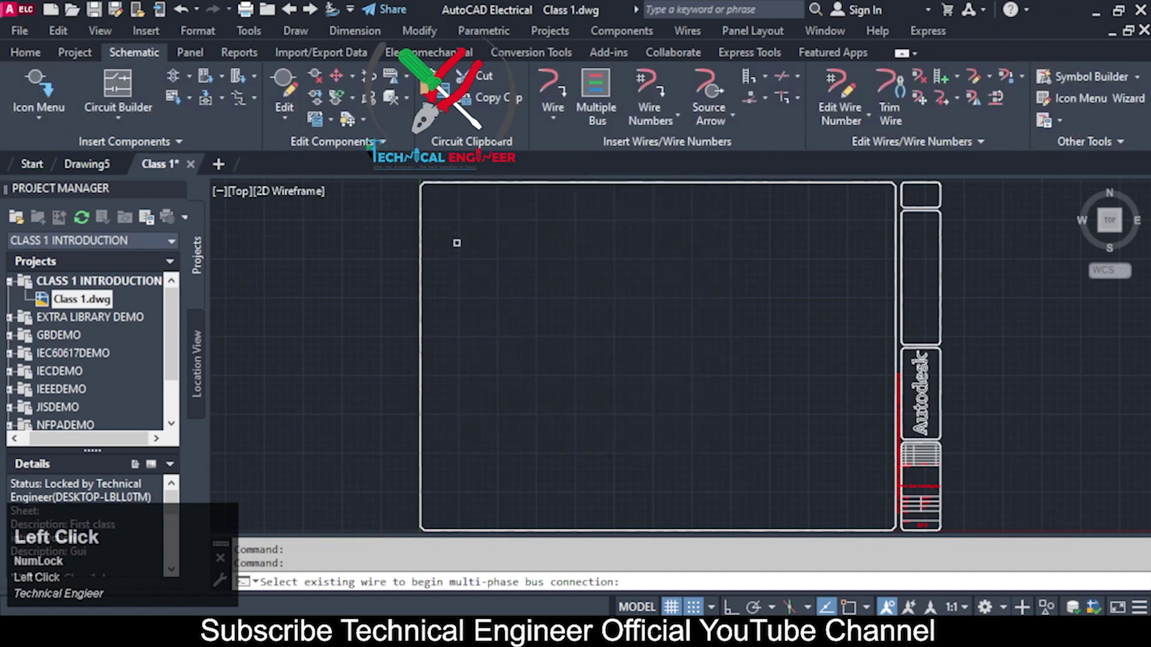
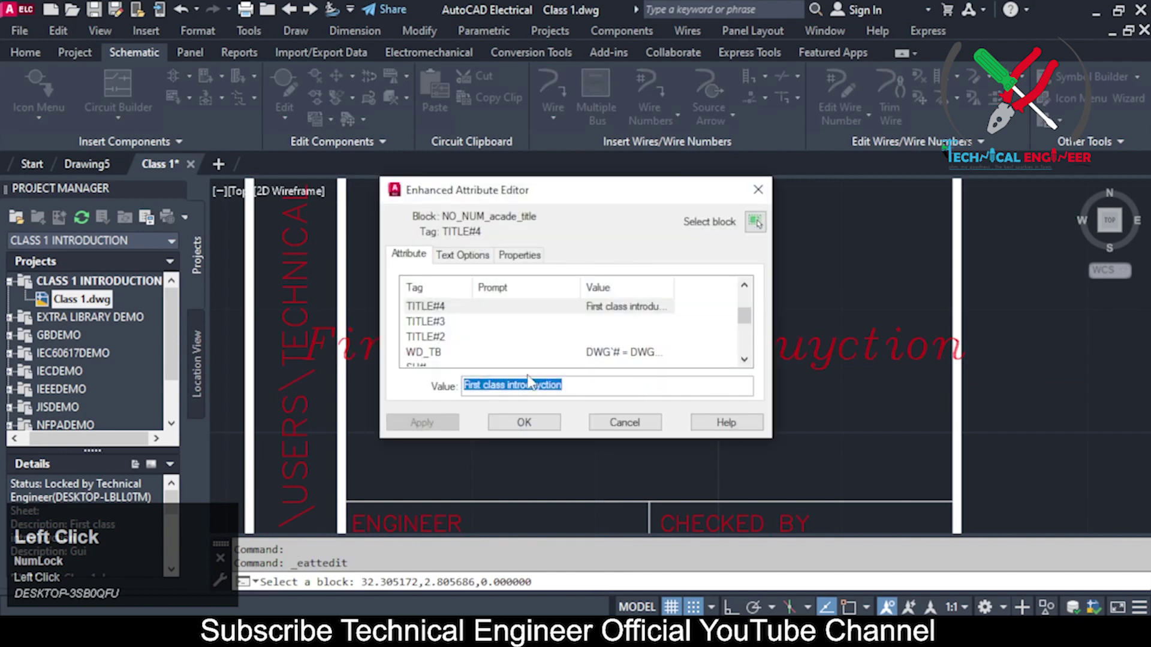
Step: Scroll through the title block attribute list without changing any values
scroll(up, 3)
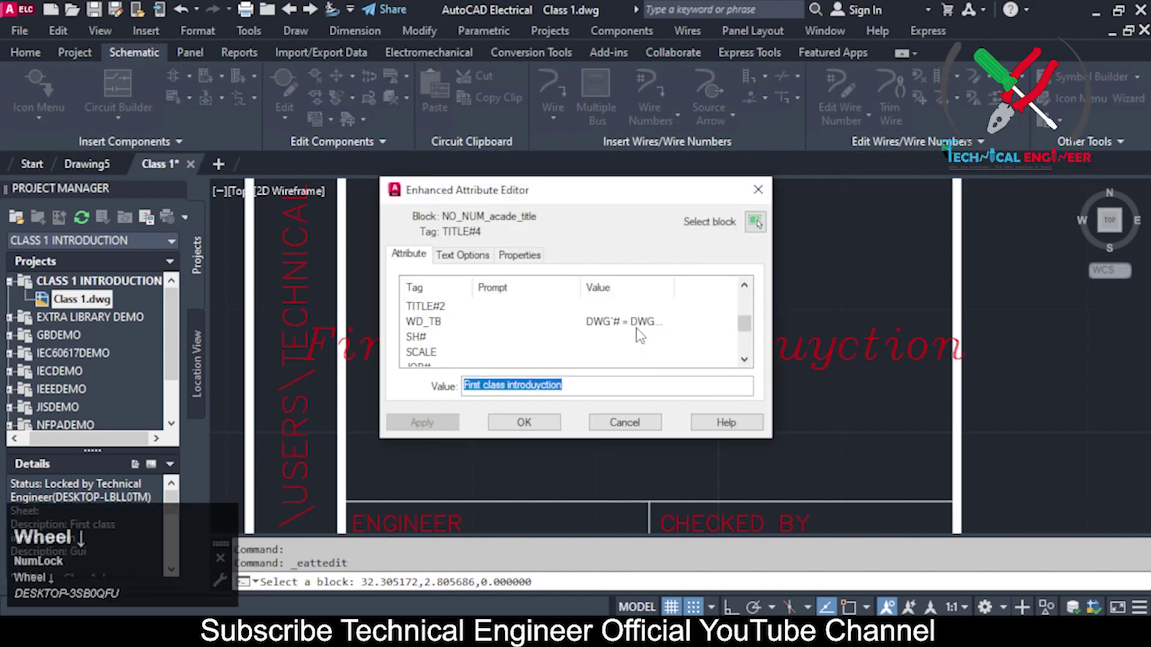
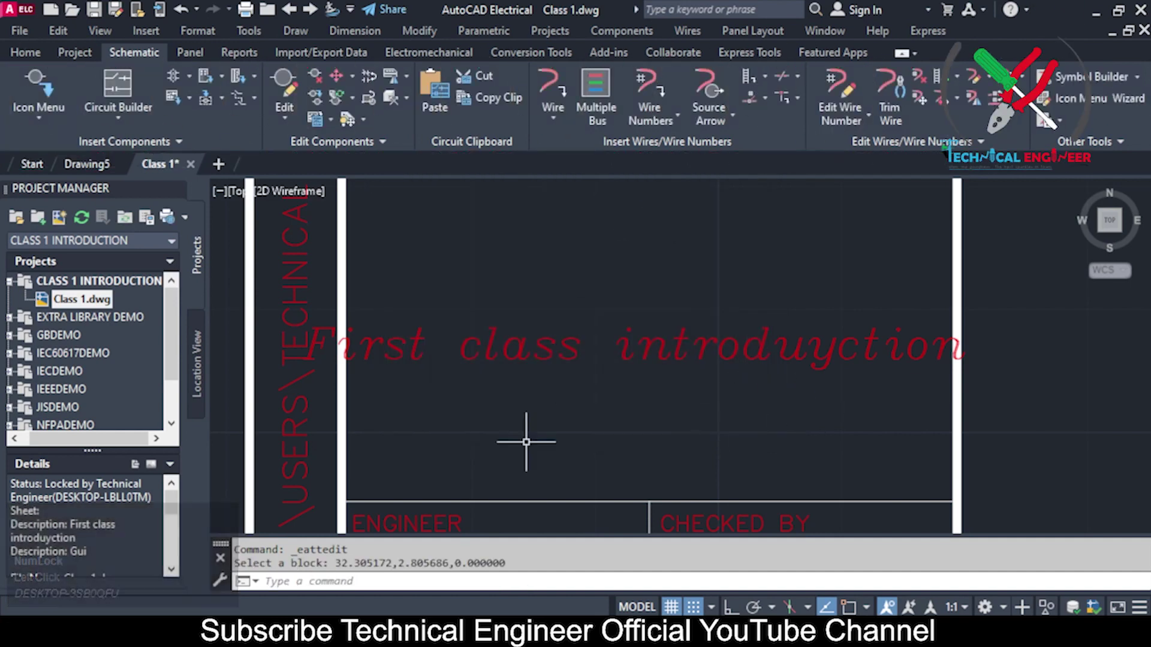
scroll(down, 3)
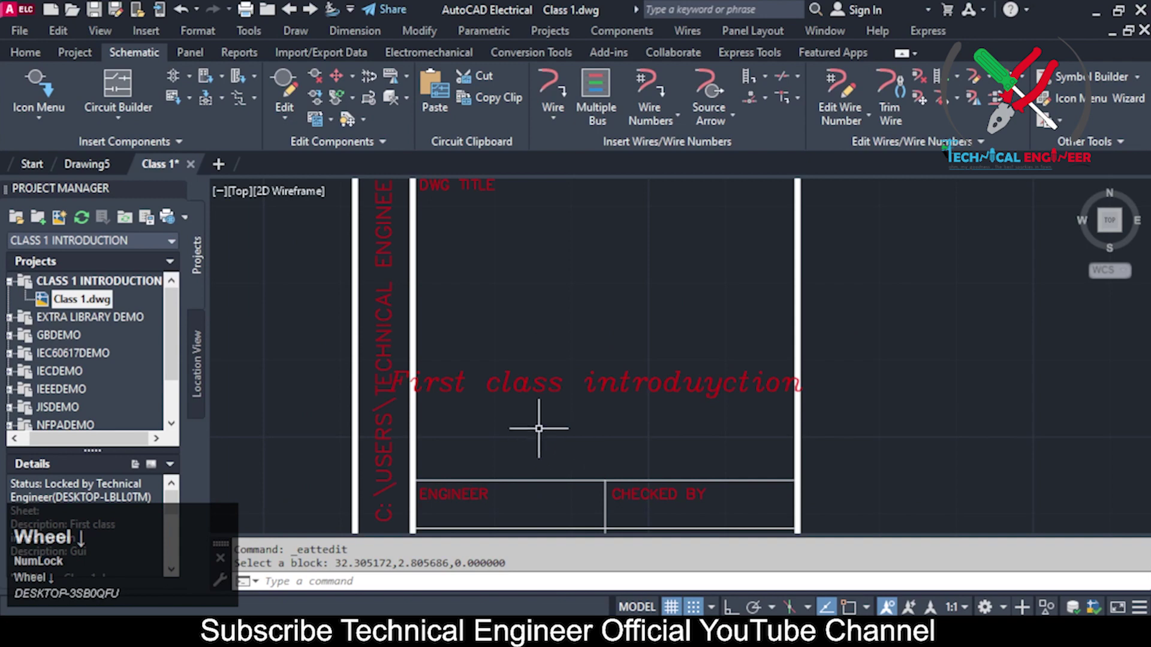
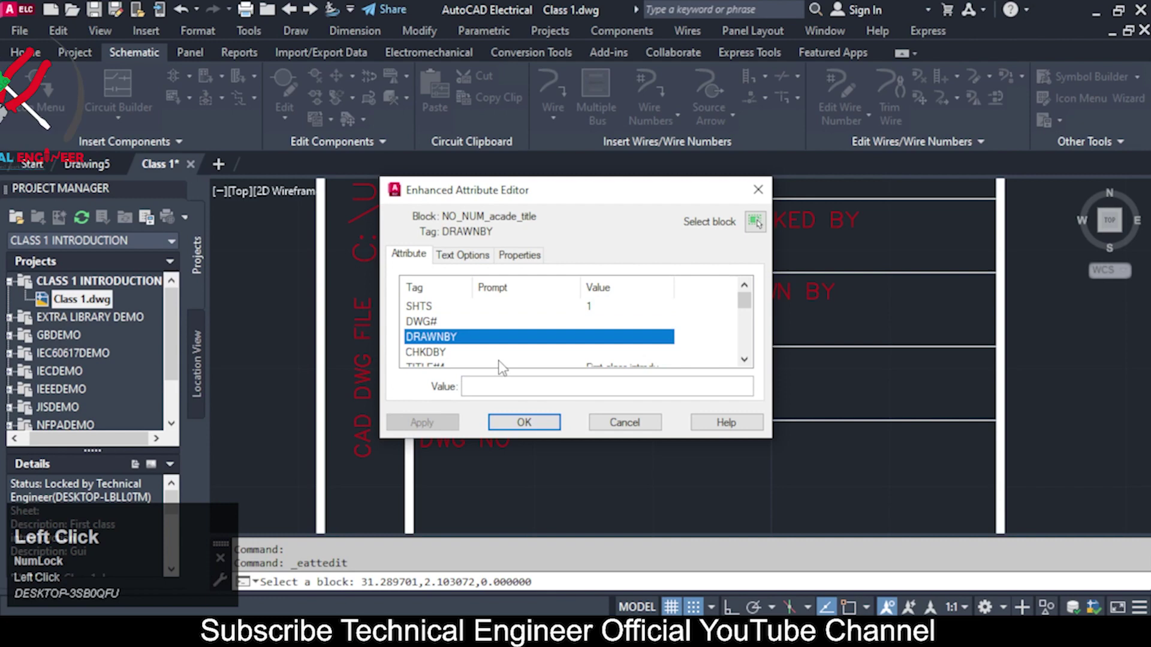
Step: Set the title block's ENGINEER attribute to 'Technical Engineer' and apply it
scroll(down, 3)
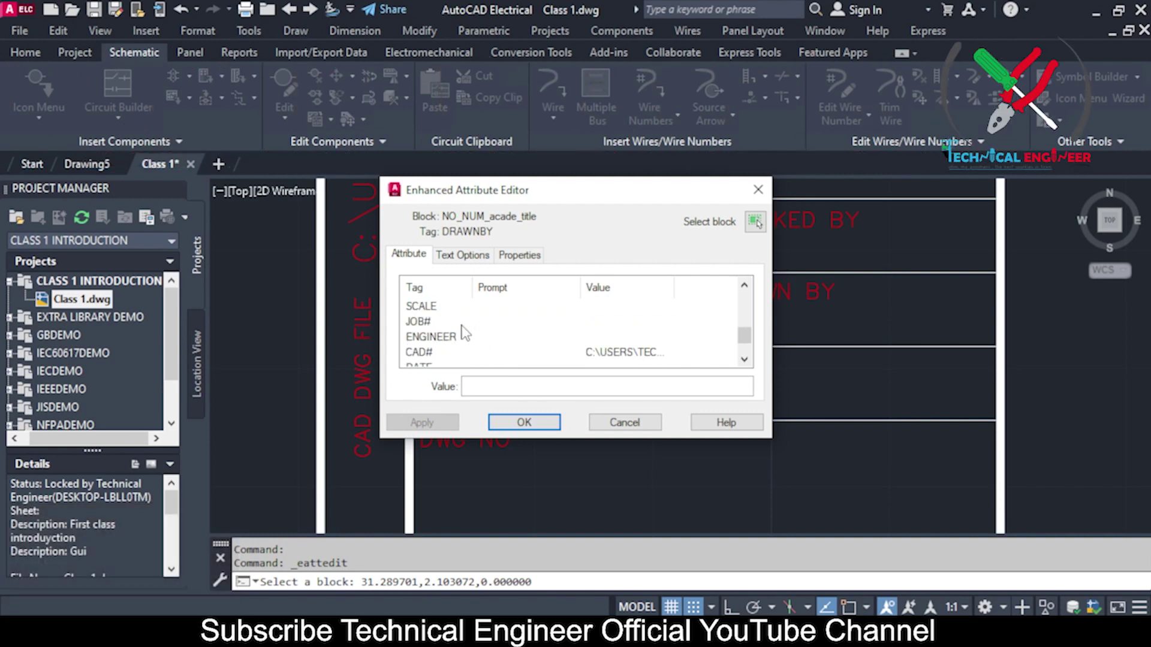
click(457, 350)
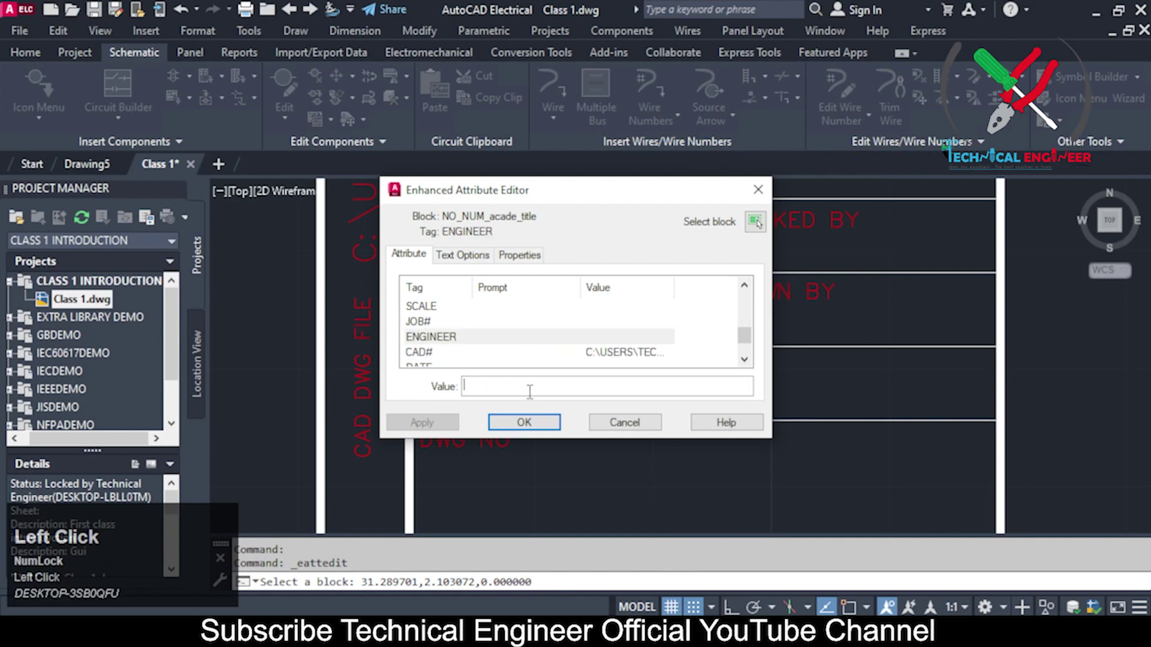
text(echnical)
key(space)
text(ngineer)
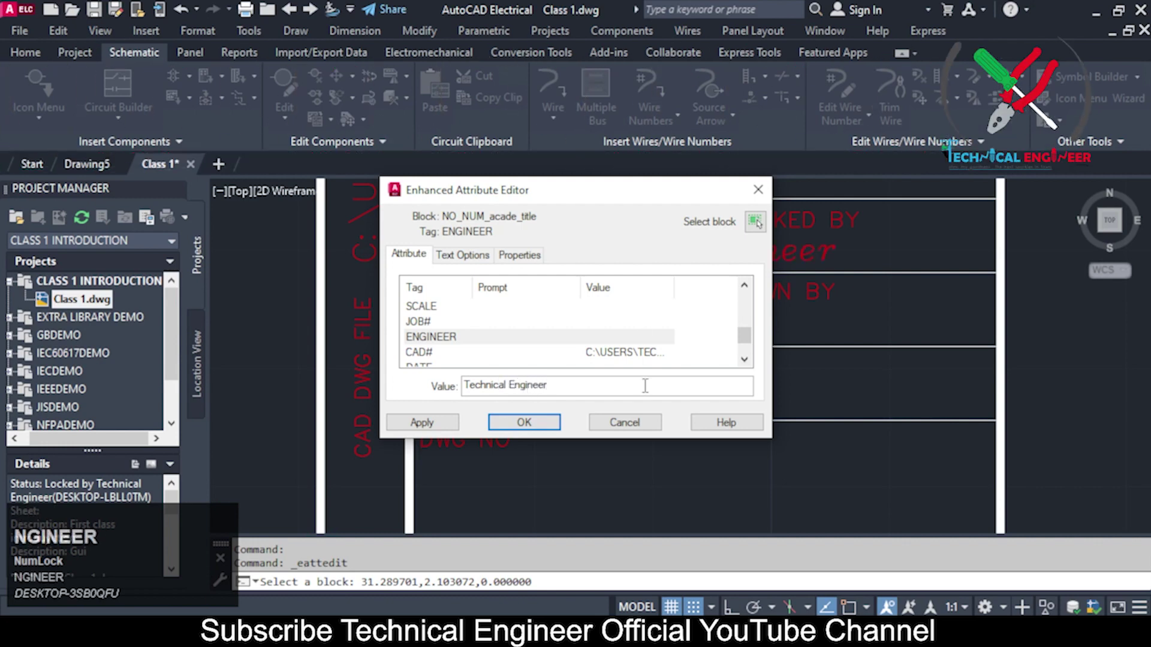
click(538, 425)
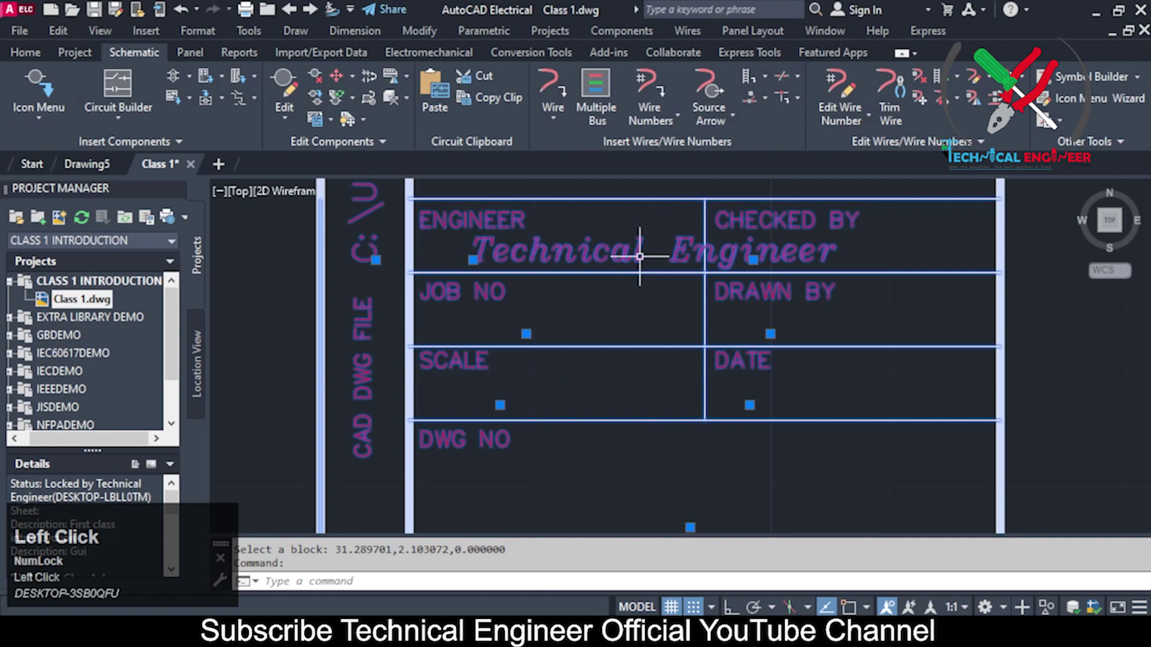